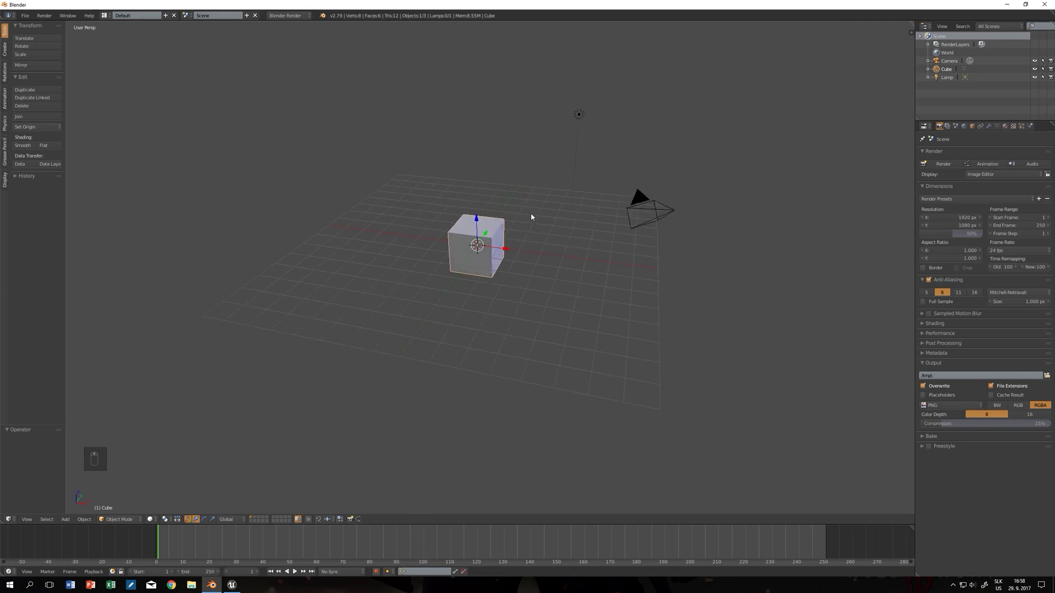
# Select the default cube, camera and lamp and delete them, leaving the scene empty.
pyautogui.press('a')
pyautogui.press('a')
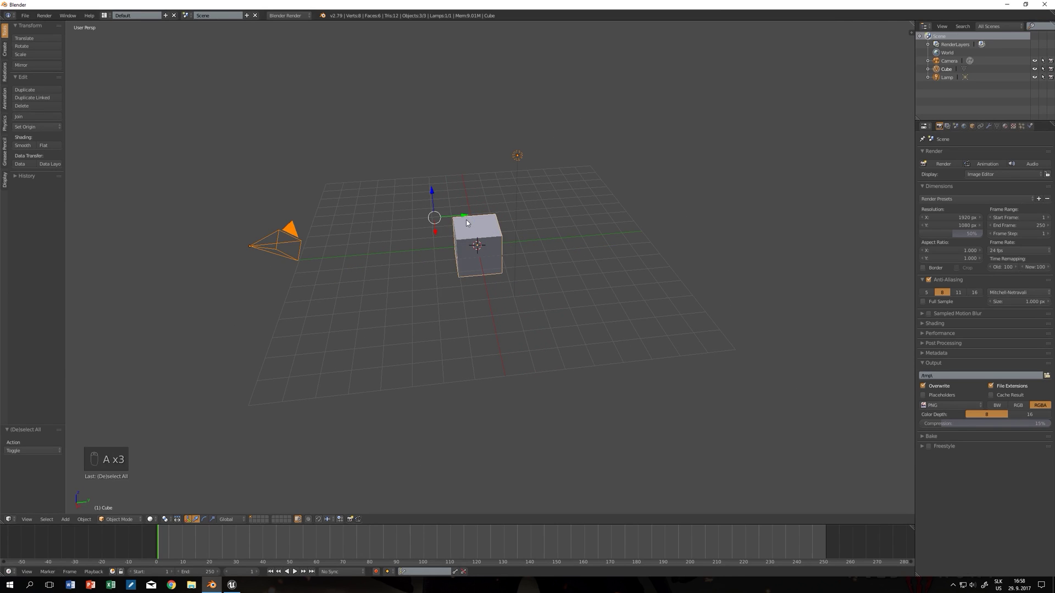
pyautogui.press('x')
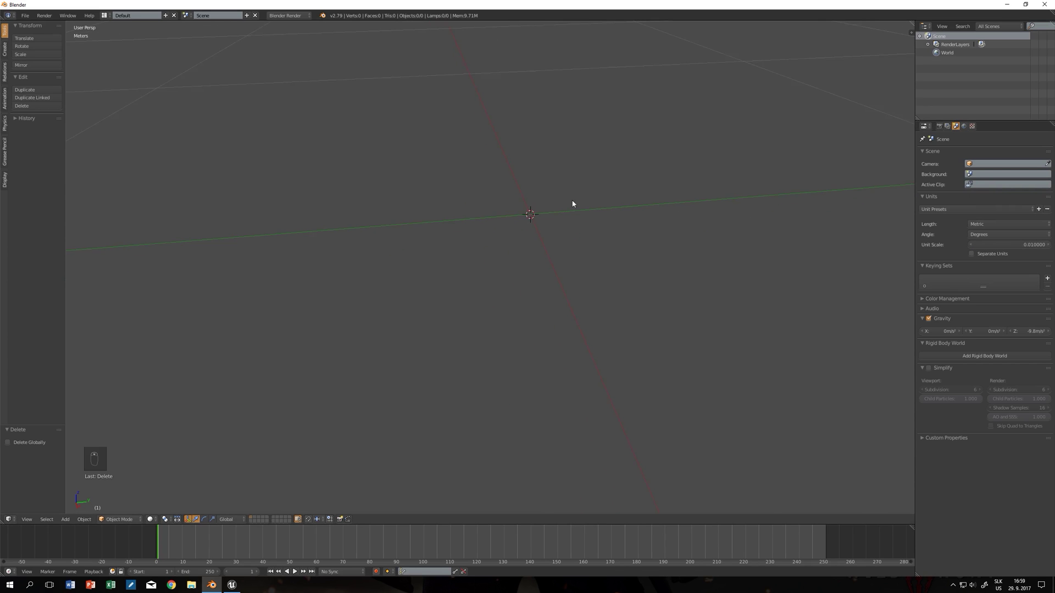
# Set viewport clipping to 1 mm start and 100 m end, then view the grid in orthographic.
pyautogui.moveTo(583, 206); pyautogui.dragTo(684, 228)
pyautogui.press('n')
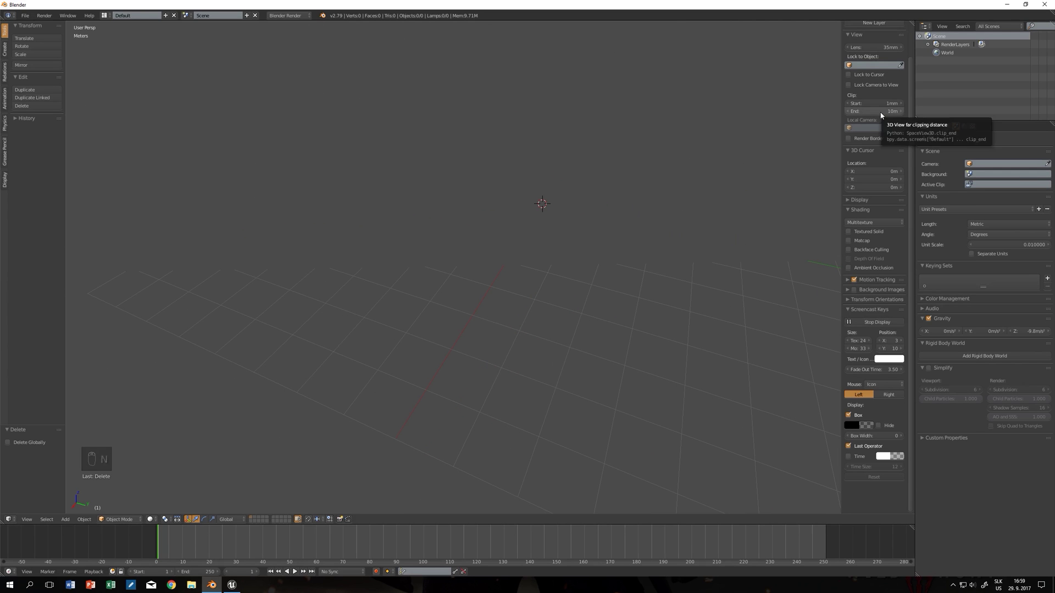
pyautogui.press('KP_0')
pyautogui.press('KP_0')
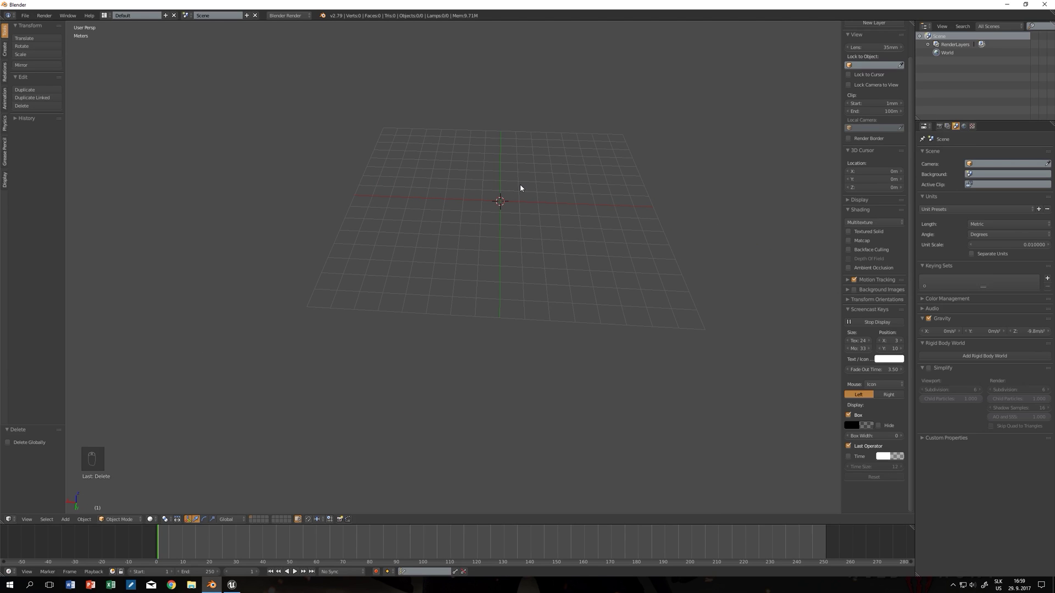
pyautogui.press('KP_5')
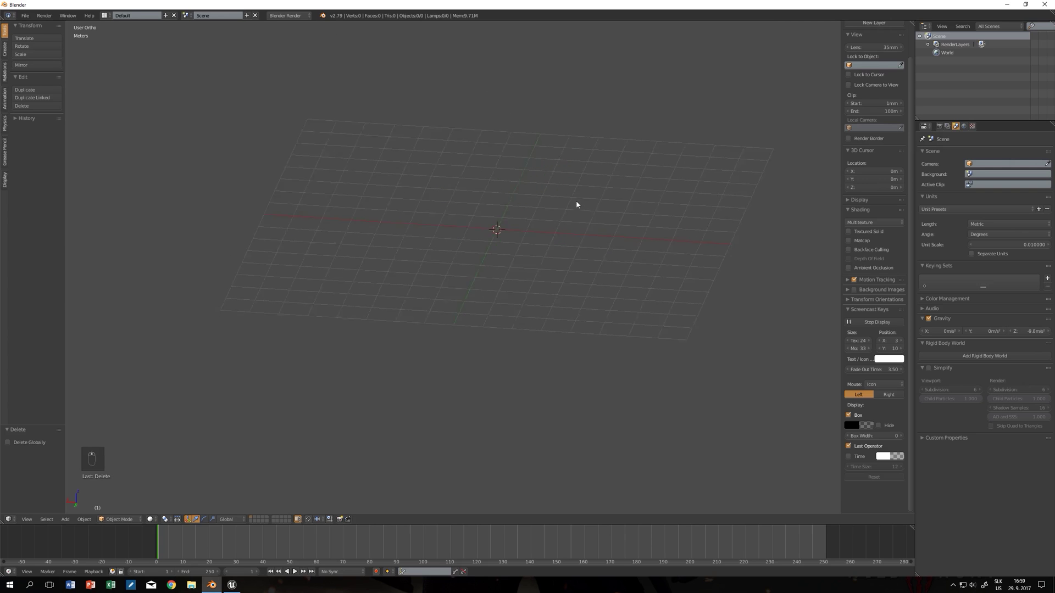
# Add a cube, raise it along Z and scale it into a long flat body along X.
pyautogui.press('shift+a')
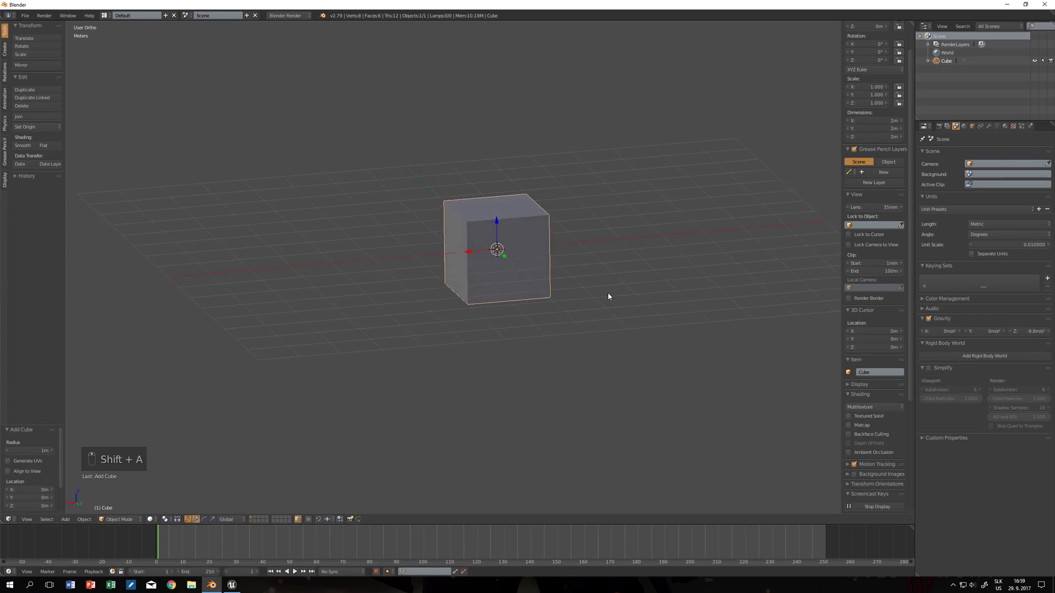
pyautogui.press('Tab')
pyautogui.press('g')
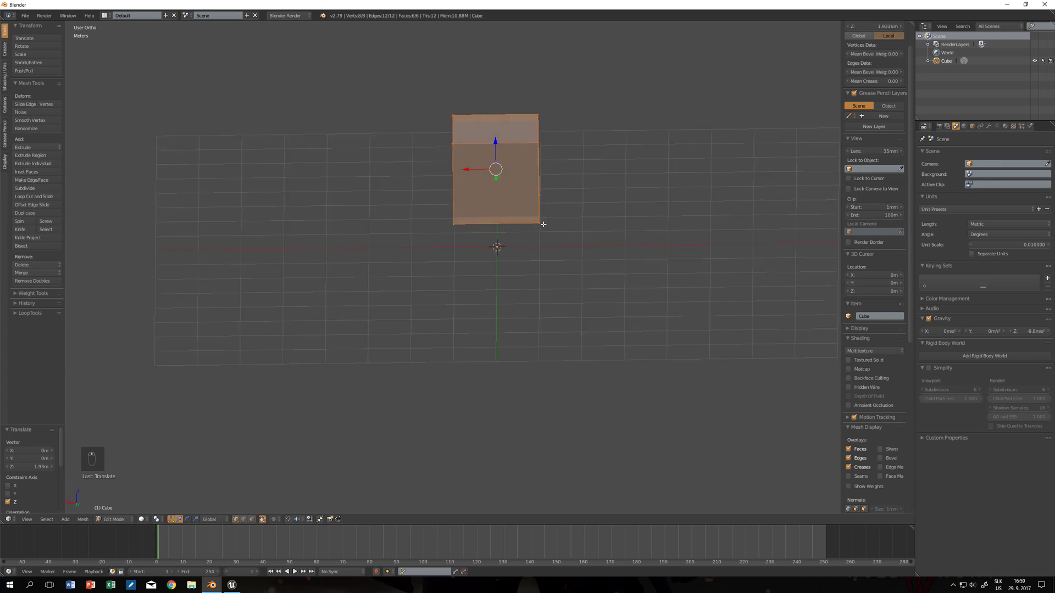
pyautogui.press('s')
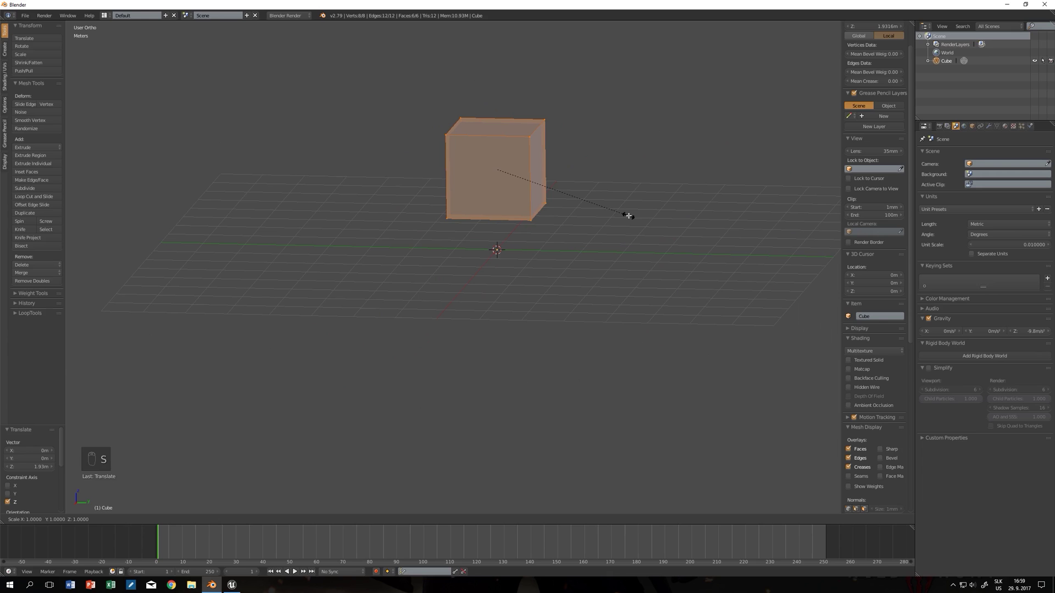
pyautogui.press('s')
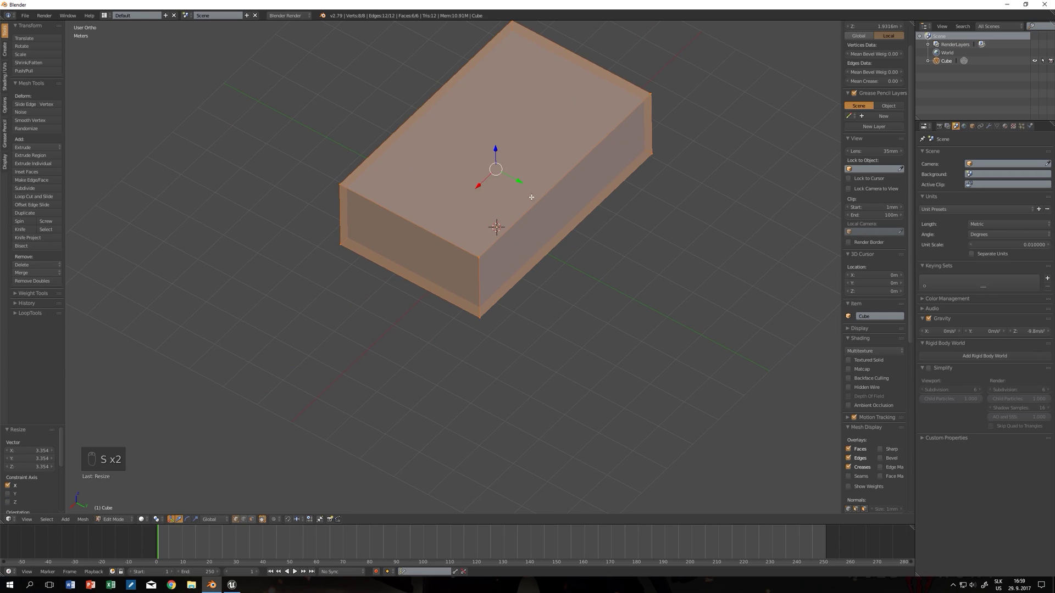
pyautogui.press('s')
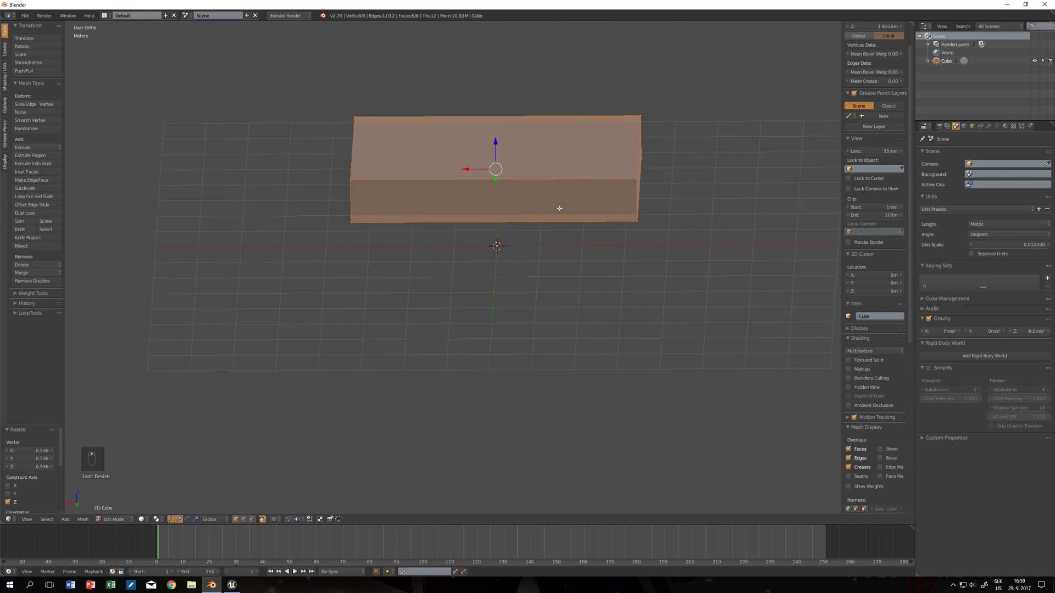
# Divide the body with loop cuts and extrude the middle top face into a slanted cabin.
pyautogui.press('ctrl+r')
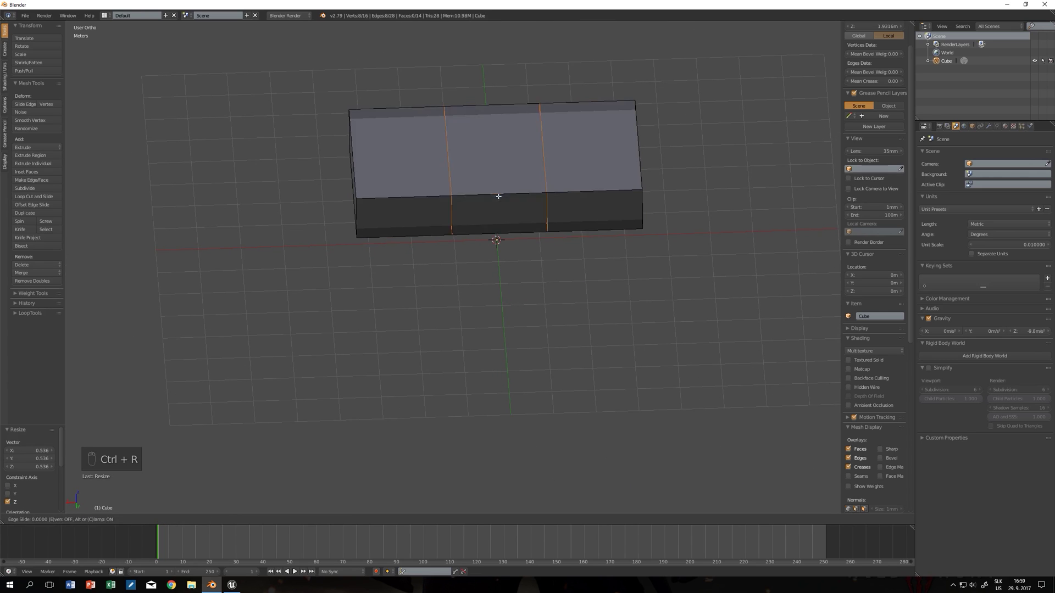
pyautogui.press('ctrl+r')
pyautogui.press('ctrl+Tab')
pyautogui.press('e')
pyautogui.press('g')
pyautogui.press('r')
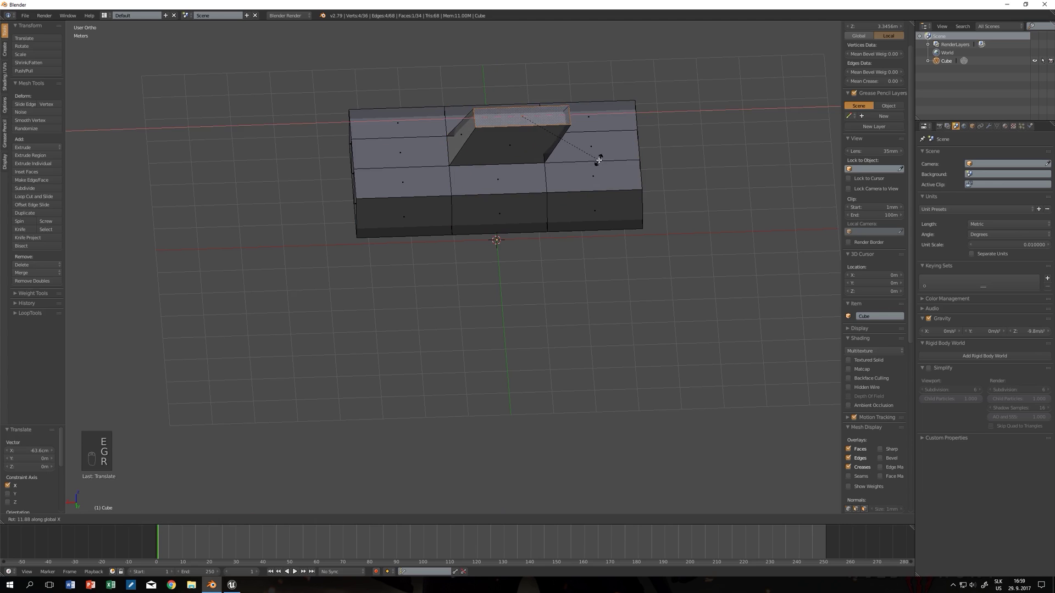
pyautogui.press('r')
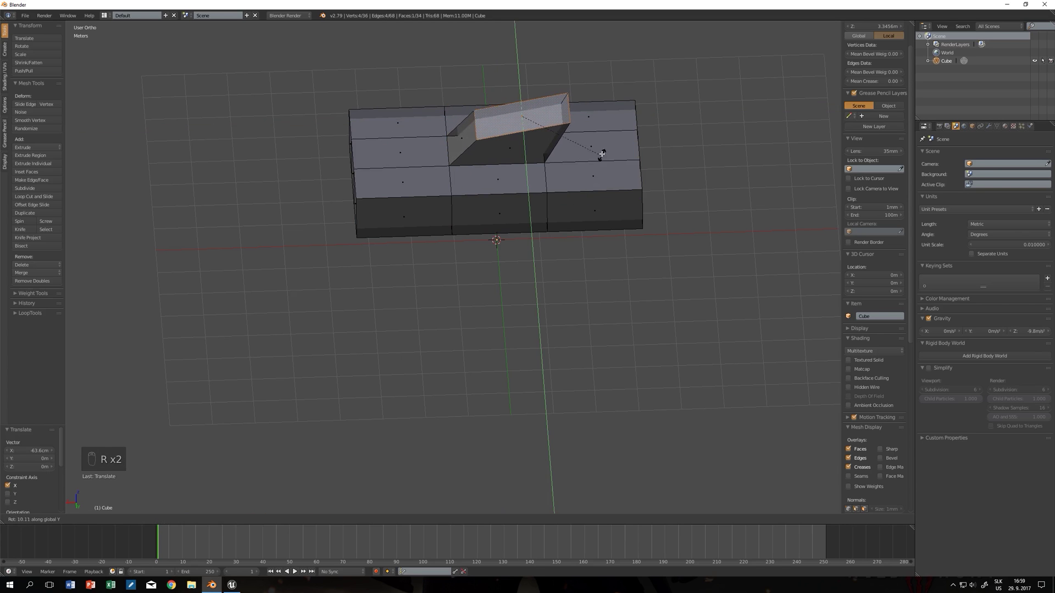
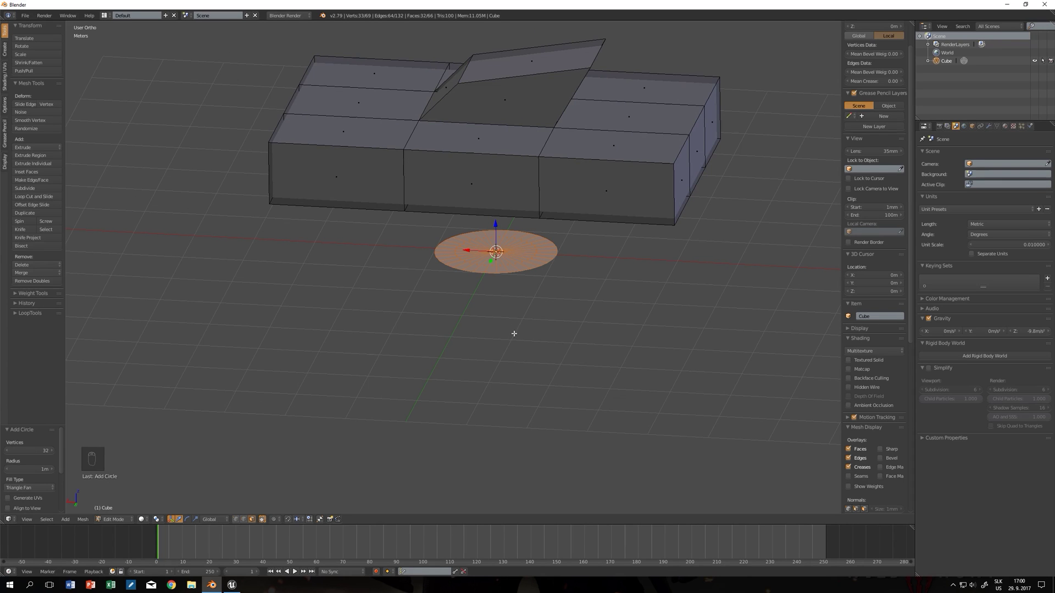
# Rotate the extruded circle into an upright wheel and move it to a front corner from top view.
pyautogui.press('ctrl+Tab')
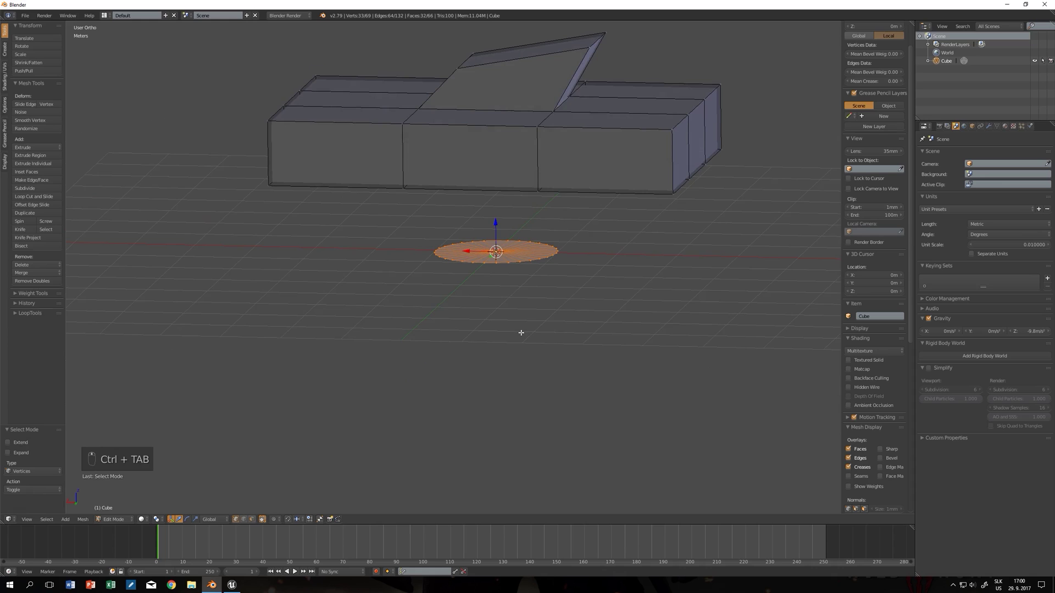
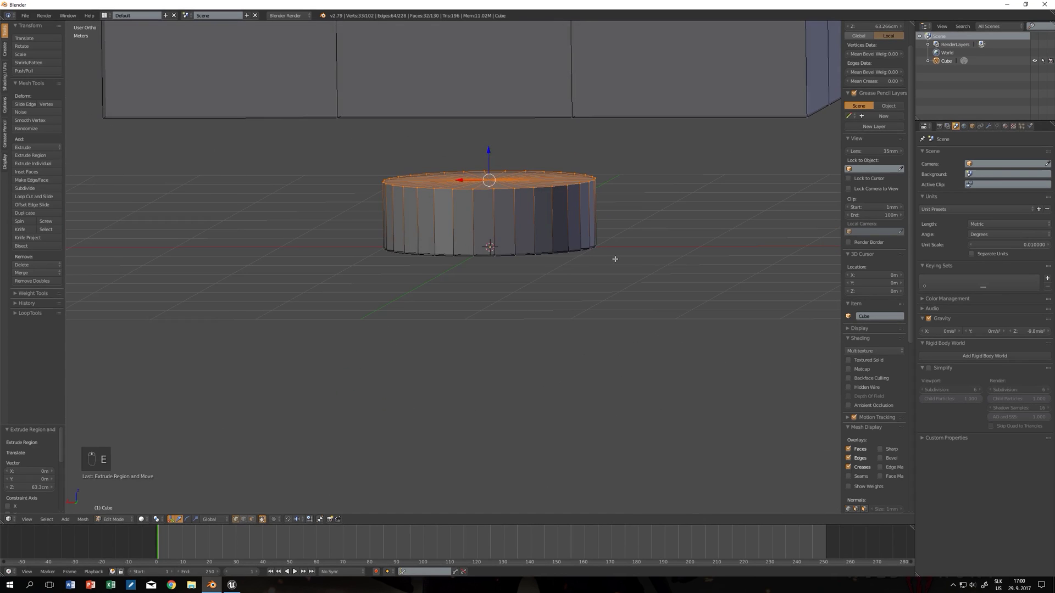
pyautogui.press('ctrl+l')
pyautogui.press('r')
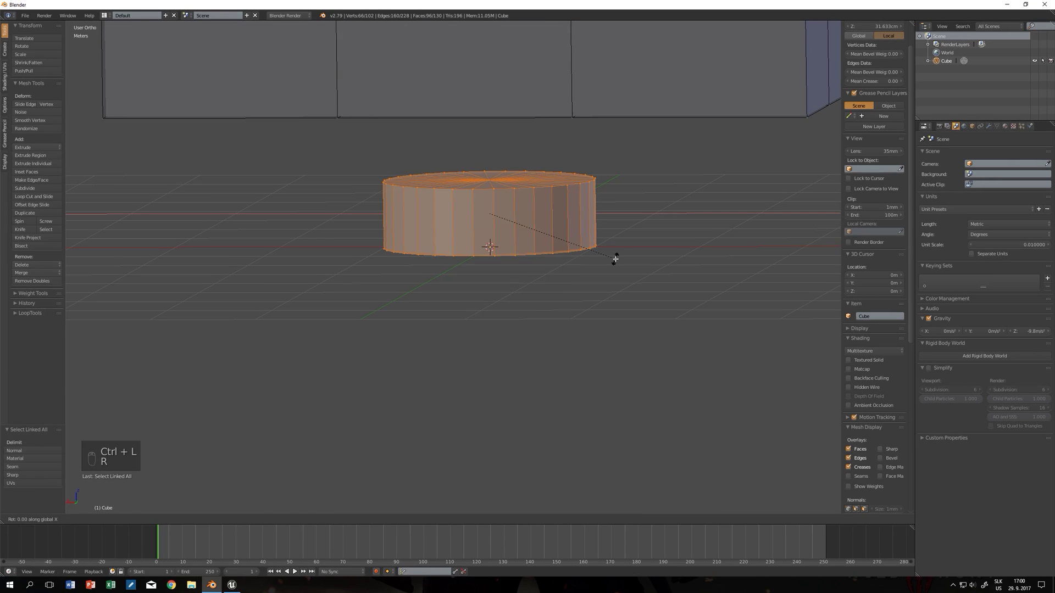
pyautogui.press('KP_7')
pyautogui.press('z')
pyautogui.press('g')
pyautogui.press('g')
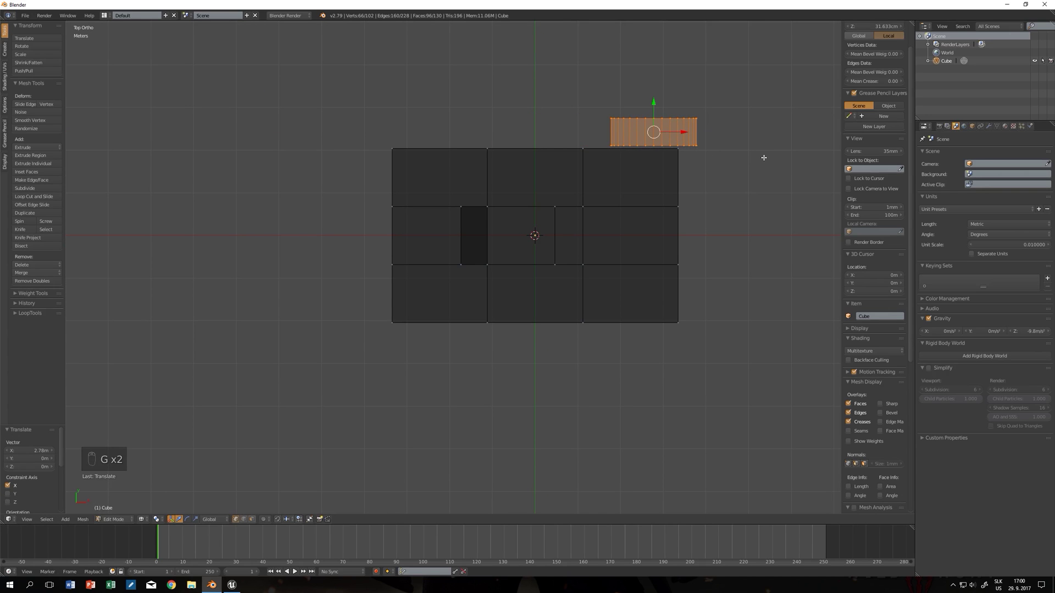
# Duplicate the wheel to the other three corners so the body has four wheels.
pyautogui.press('shift+d')
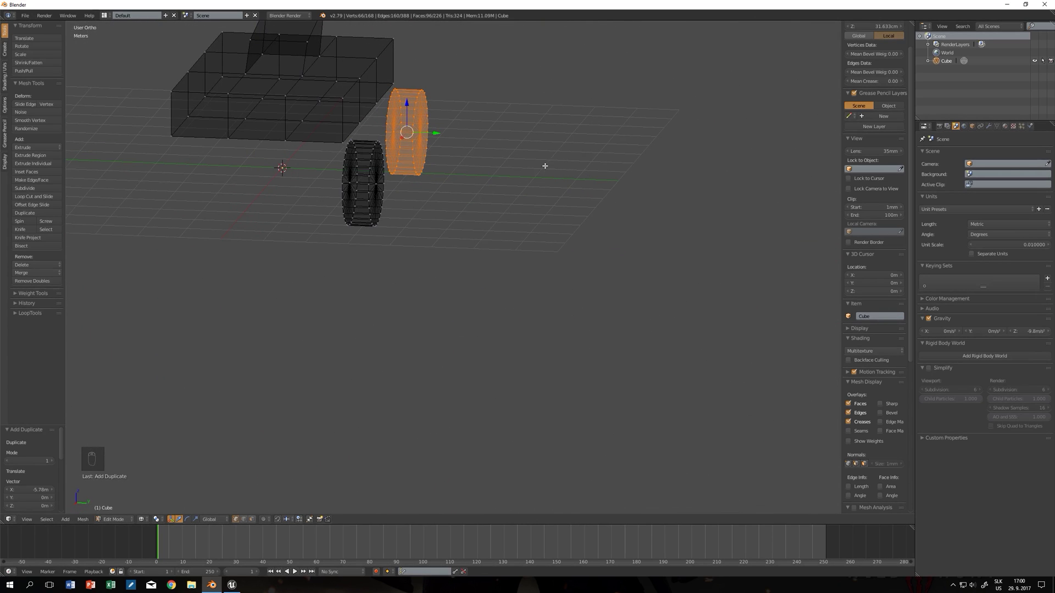
pyautogui.press('shift+d')
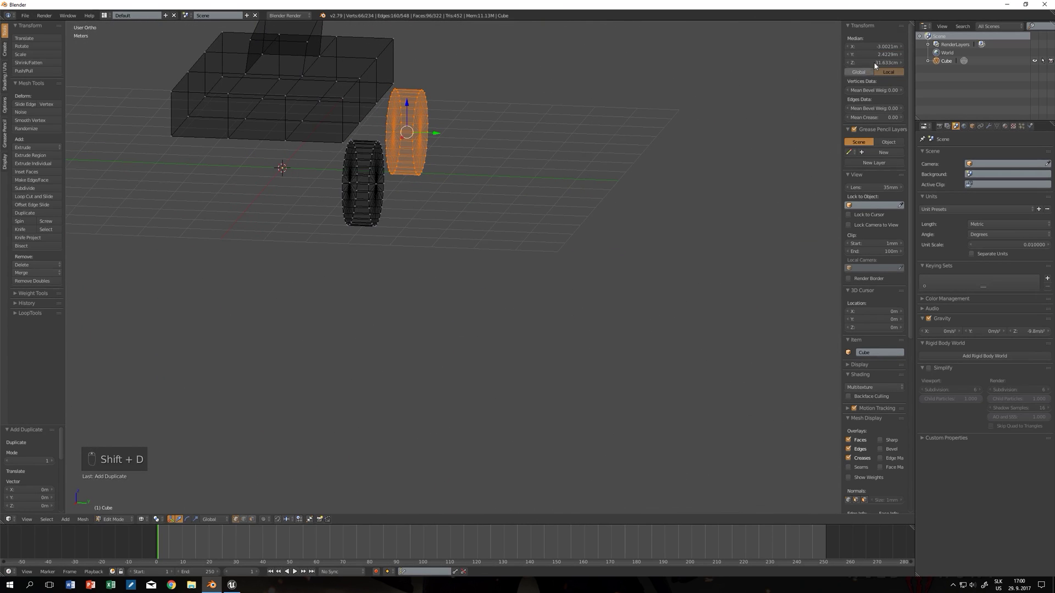
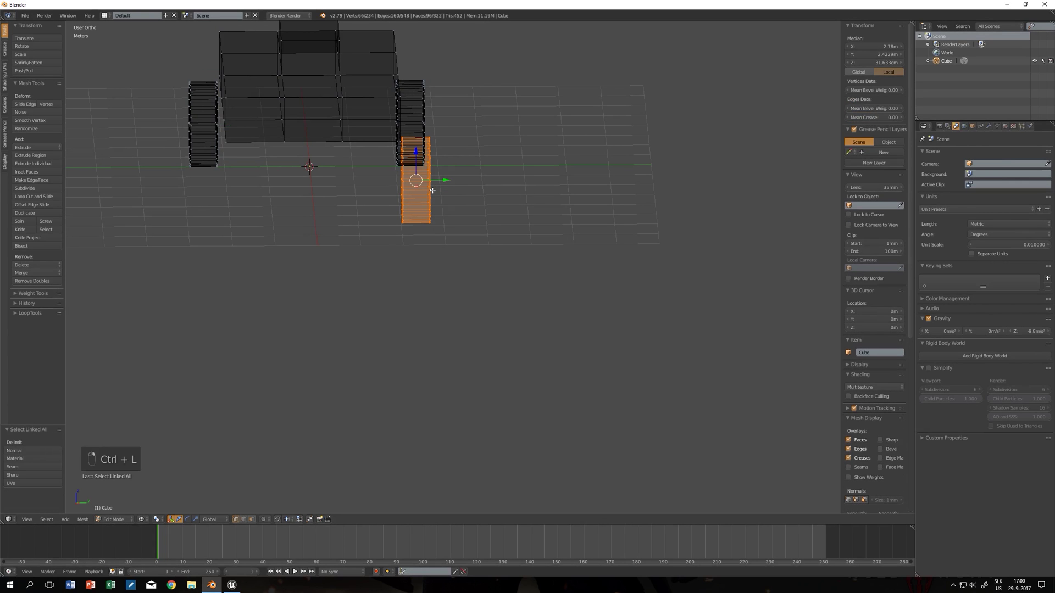
pyautogui.press('shift+d')
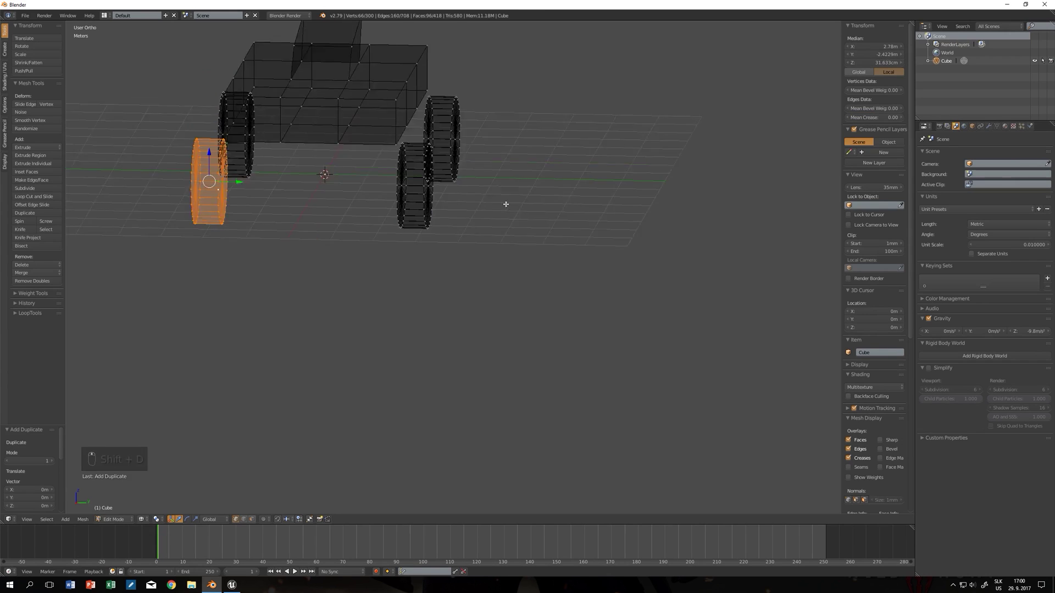
pyautogui.press('ctrl+l')
pyautogui.press('g')
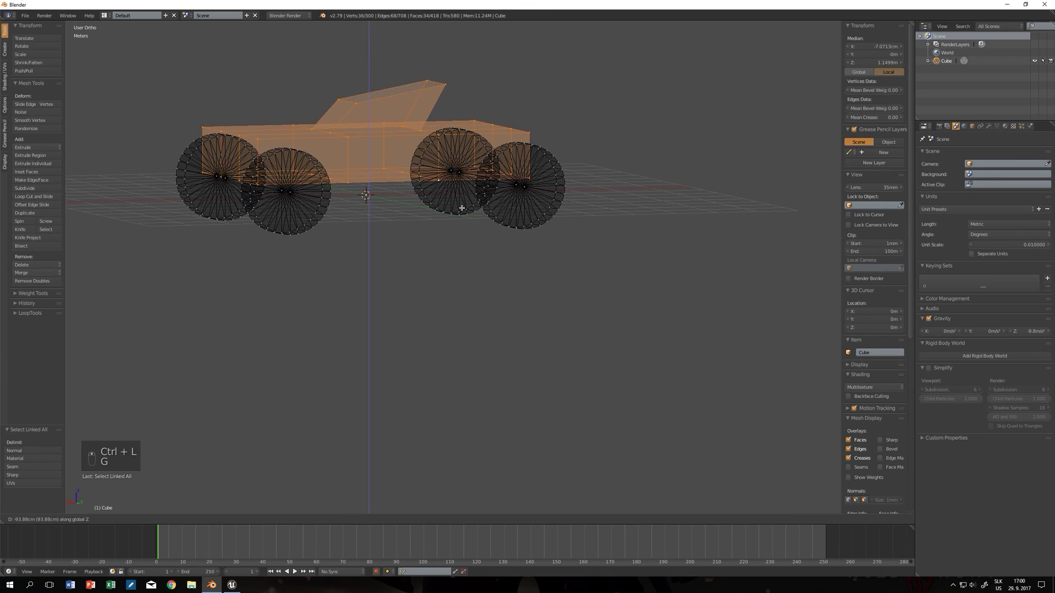
# Check the car from front view, select the whole mesh and adjust its position.
pyautogui.press('KP_1')
pyautogui.press('a')
pyautogui.press('a')
pyautogui.press('g')
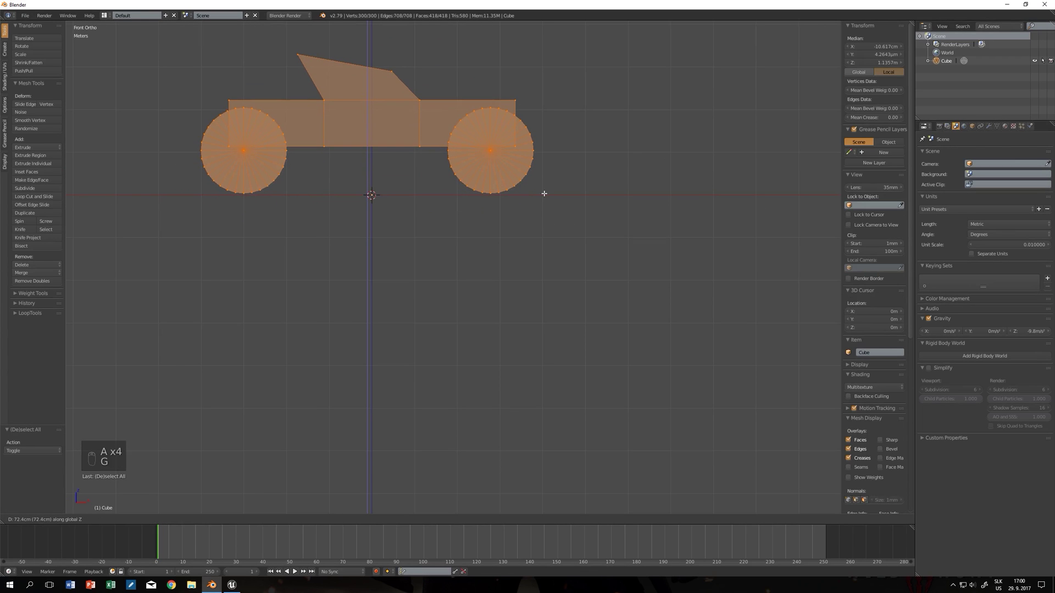
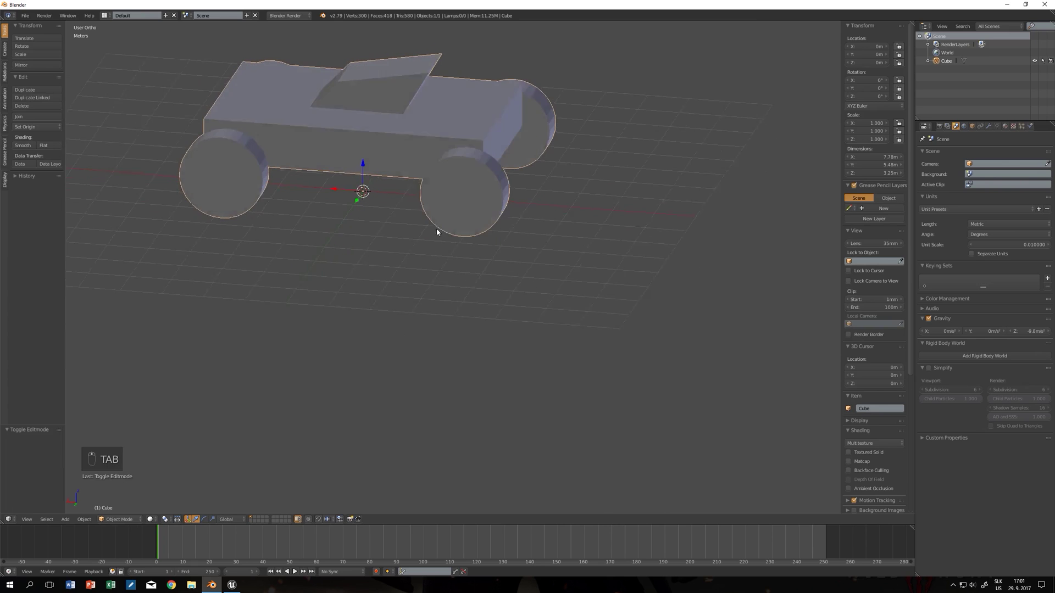
# Add a single-bone armature at the car's origin and scale it to suit the car.
pyautogui.press('shift+a')
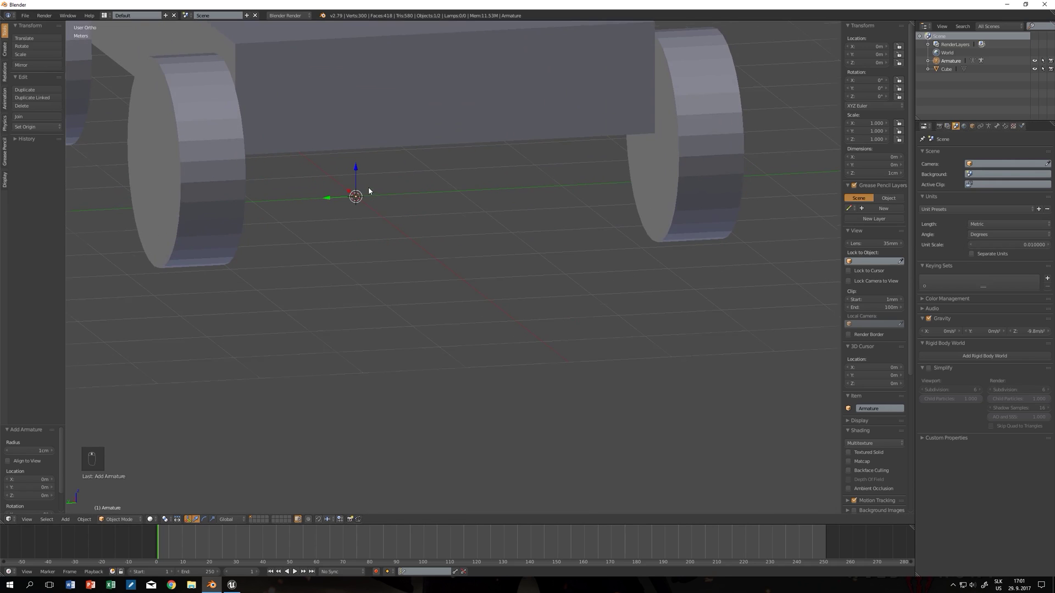
pyautogui.press('s')
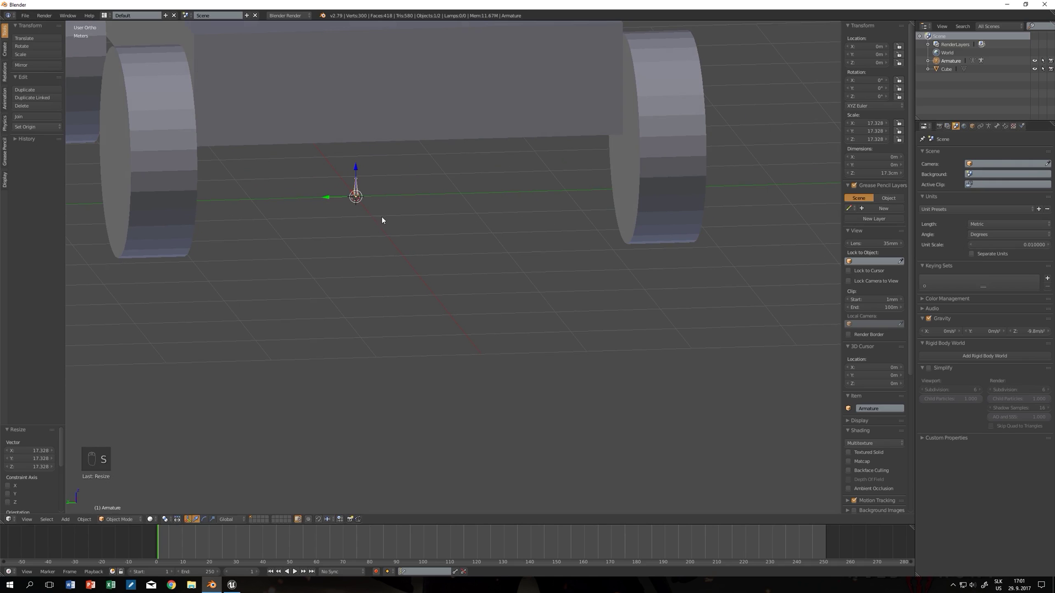
pyautogui.press('s')
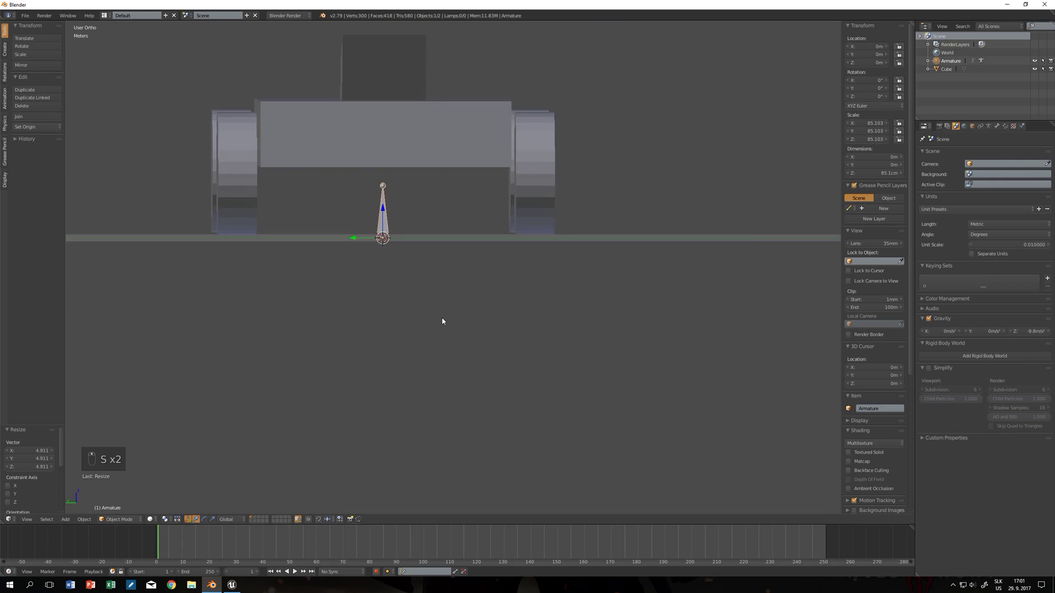
pyautogui.press('s')
pyautogui.press('r')
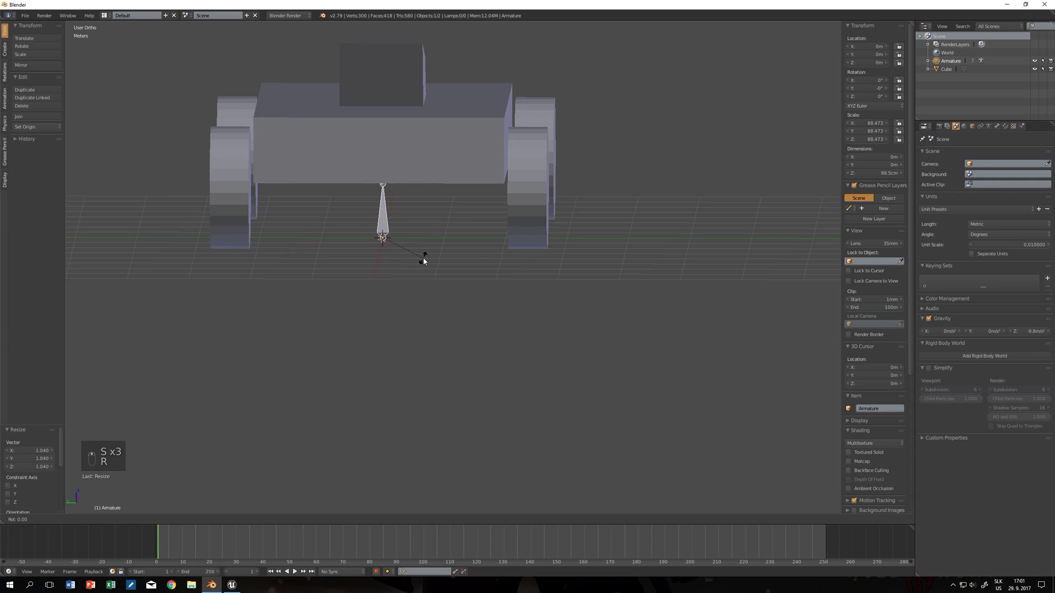
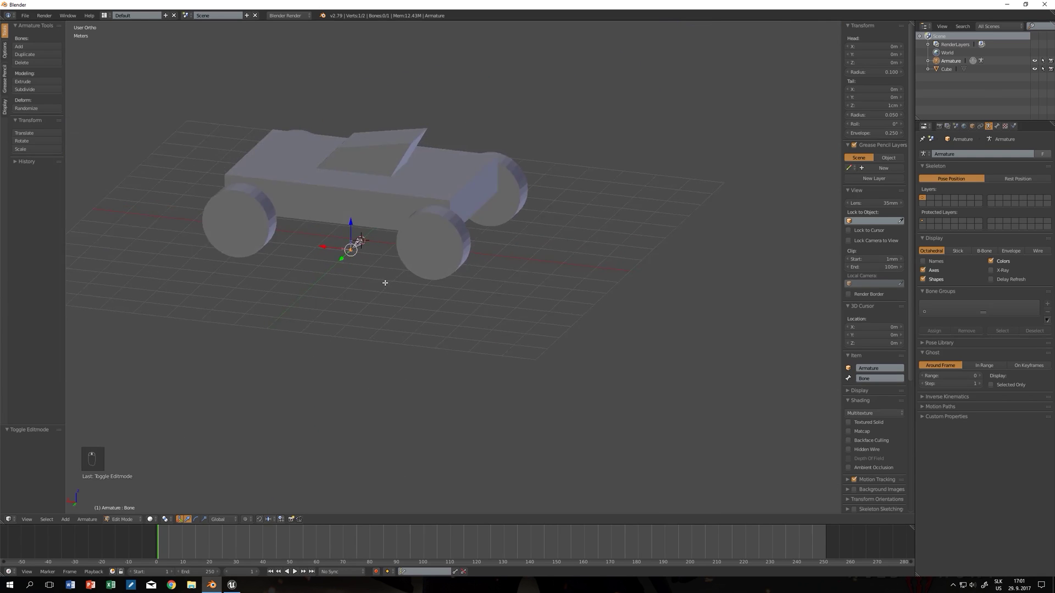
# Position and size the root bone, then extrude a second bone from its tip in Edit Mode.
pyautogui.press('Tab')
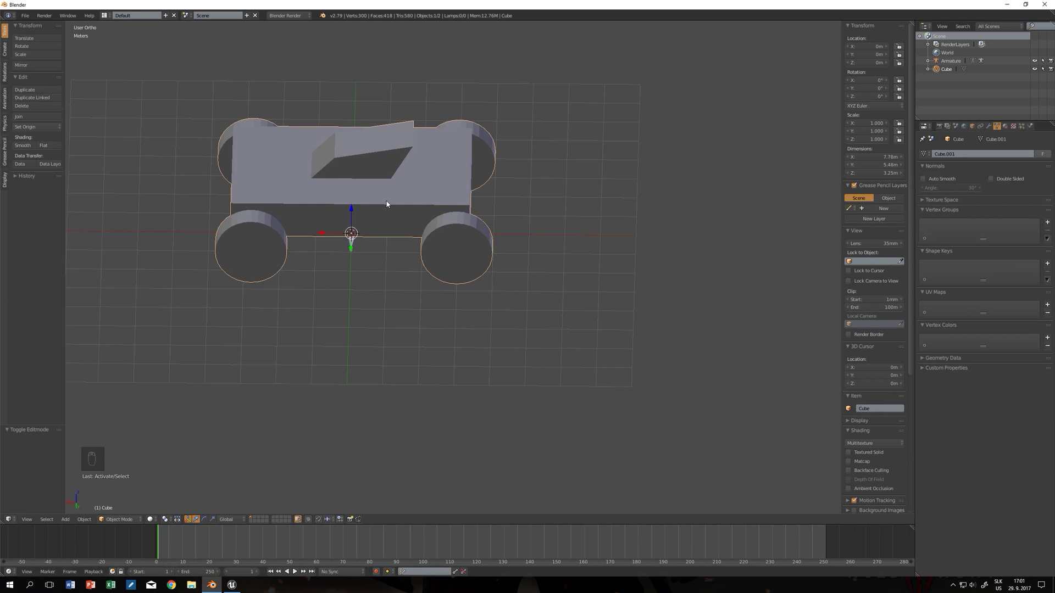
pyautogui.press('g')
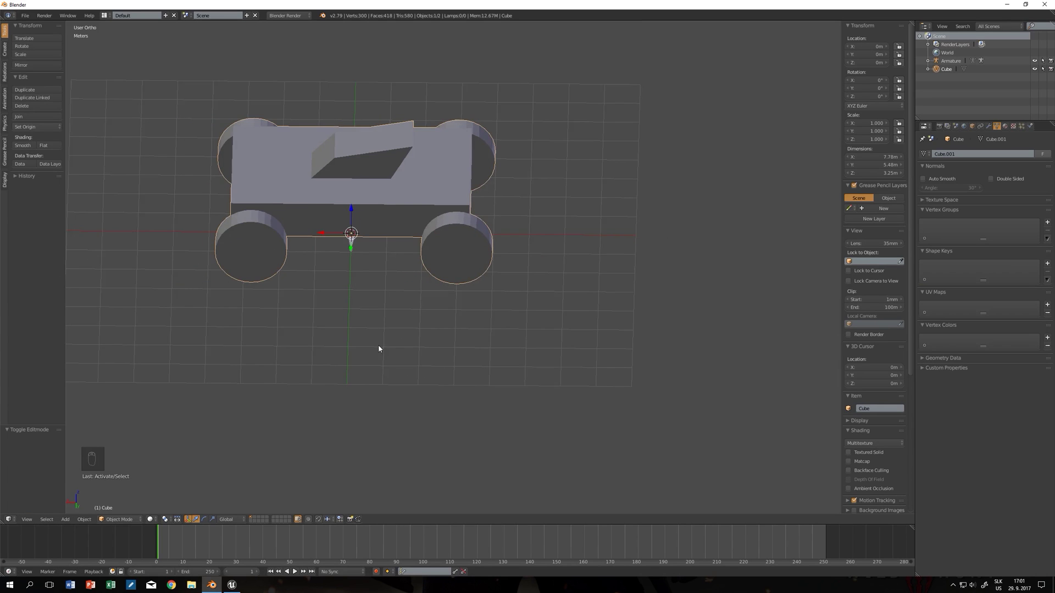
pyautogui.moveTo(387, 348); pyautogui.dragTo(362, 267)
pyautogui.moveTo(362, 267); pyautogui.dragTo(389, 326)
pyautogui.press('s')
pyautogui.press('Tab')
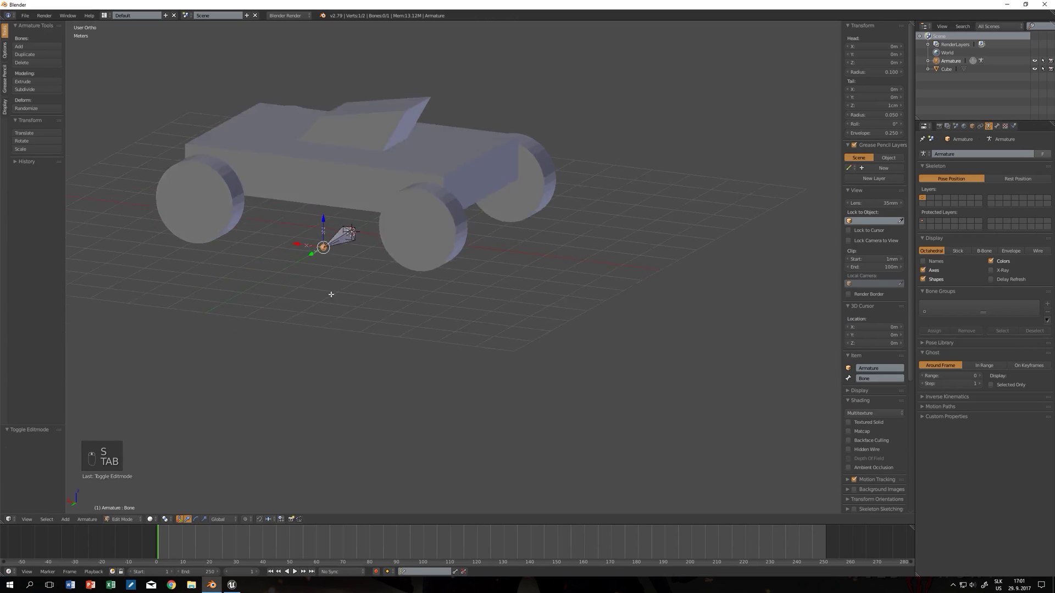
pyautogui.press('e')
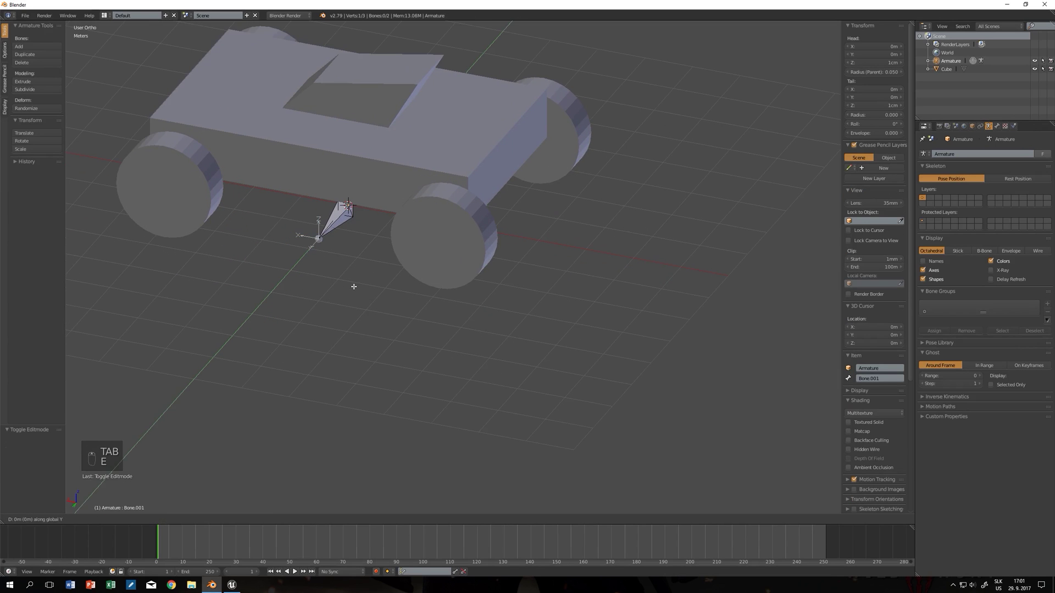
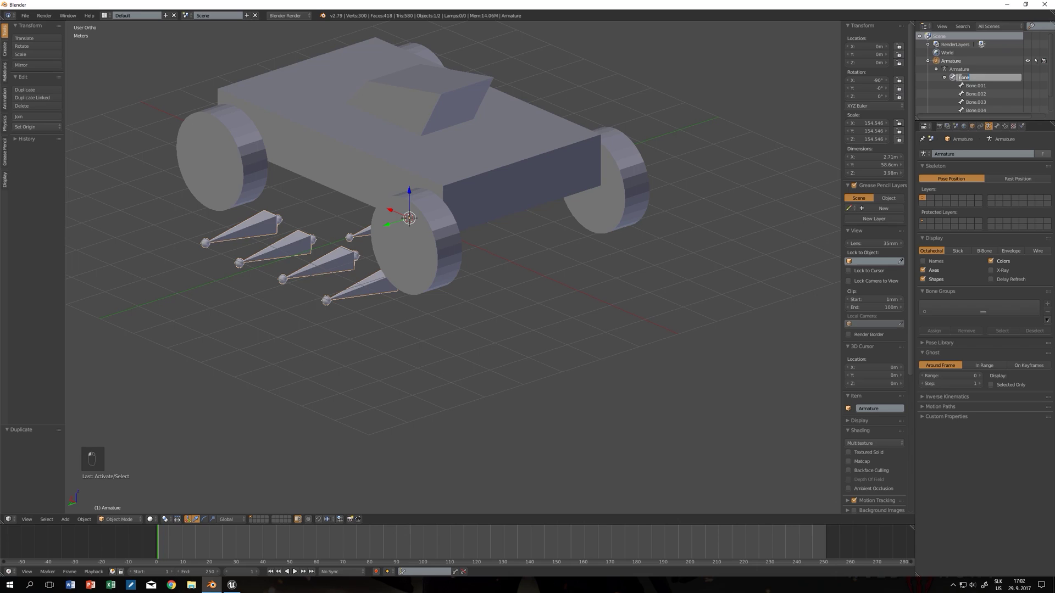
# Rename the bones Root, FL, FR, RL and RR, then leave Edit Mode to select the car mesh.
pyautogui.press('o')
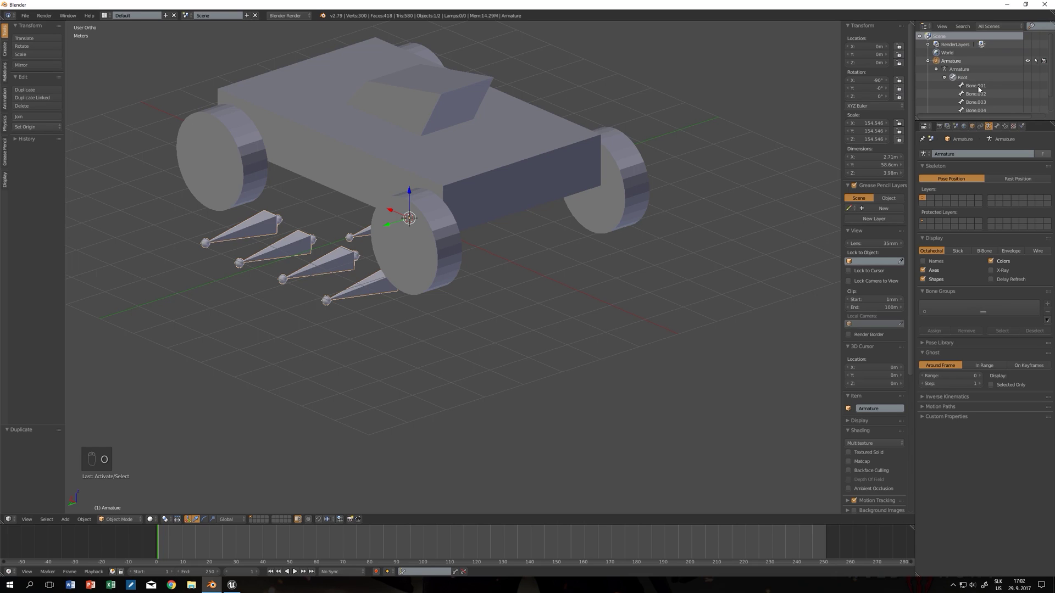
pyautogui.press('Tab')
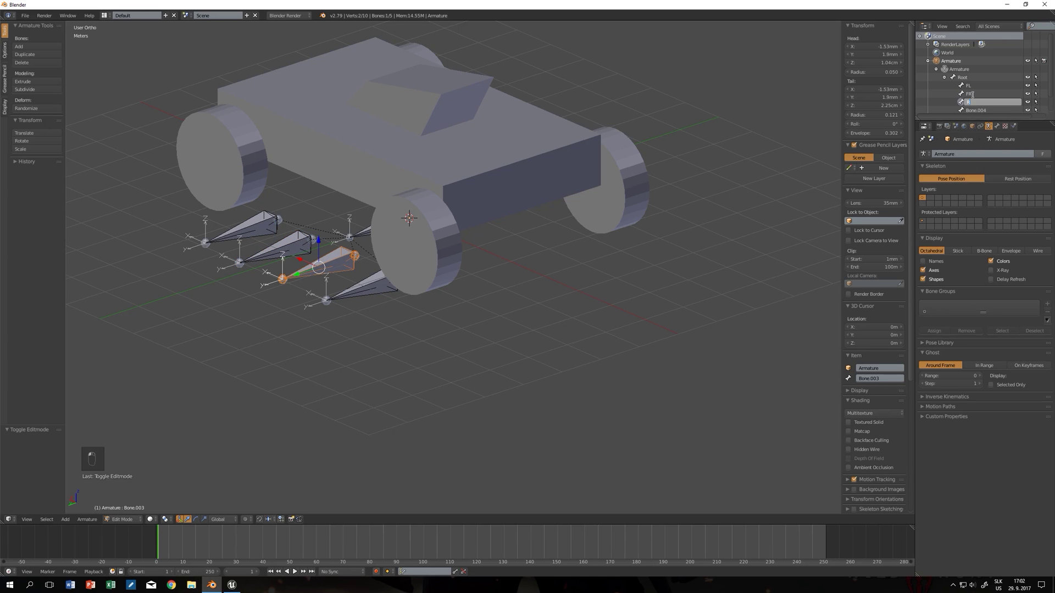
pyautogui.press('shift+r')
pyautogui.press('Tab')
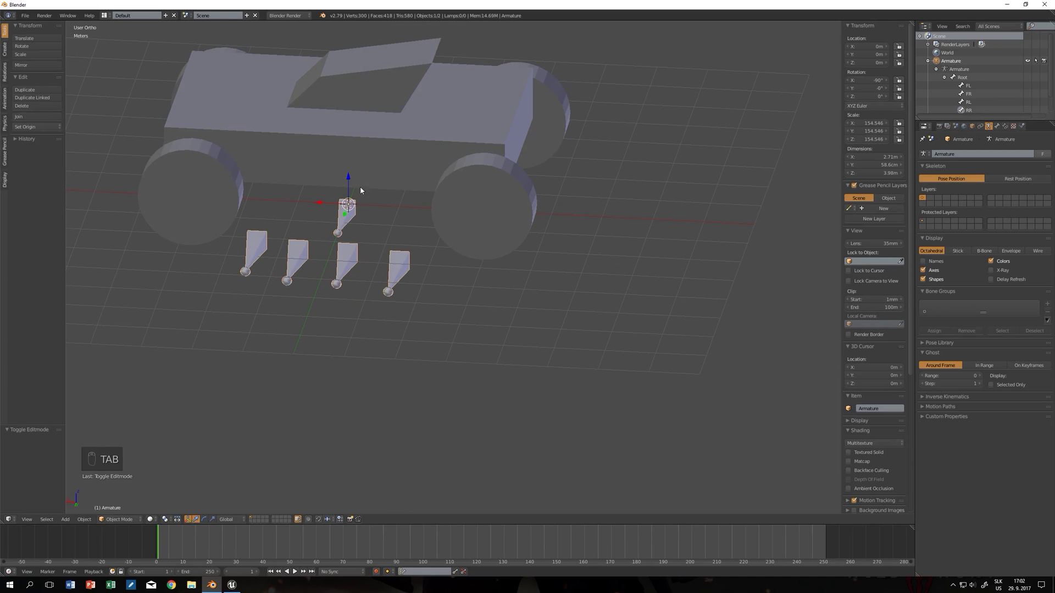
pyautogui.moveTo(370, 157); pyautogui.dragTo(528, 320)
# Parent the car to the armature with empty groups and snap the 3D cursor to a wheel hub vertex.
pyautogui.press('ctrl+p')
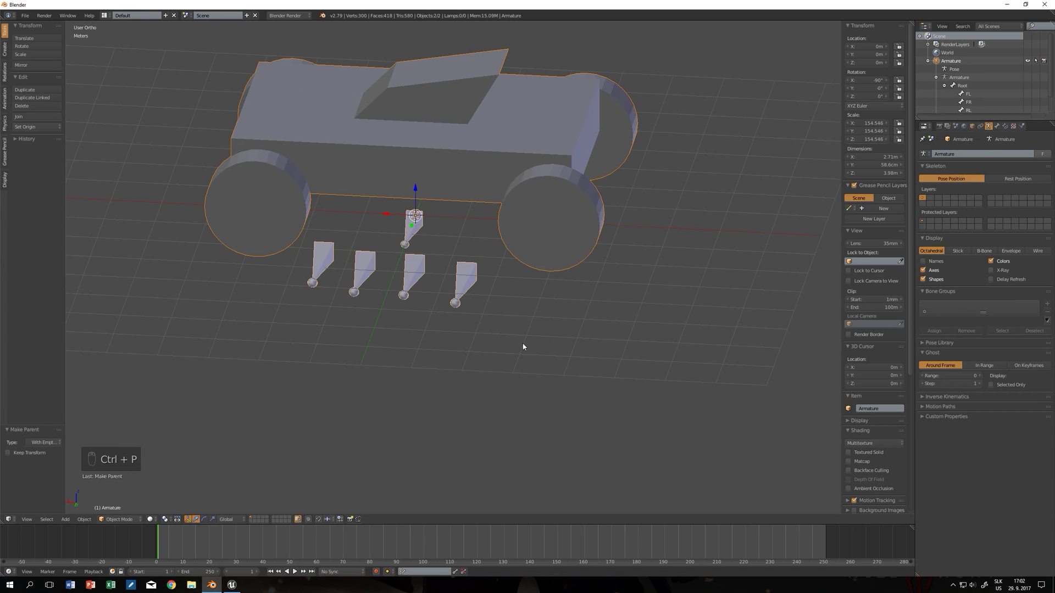
pyautogui.moveTo(399, 226); pyautogui.dragTo(262, 197)
pyautogui.rightClick(262, 197)
pyautogui.press('Tab')
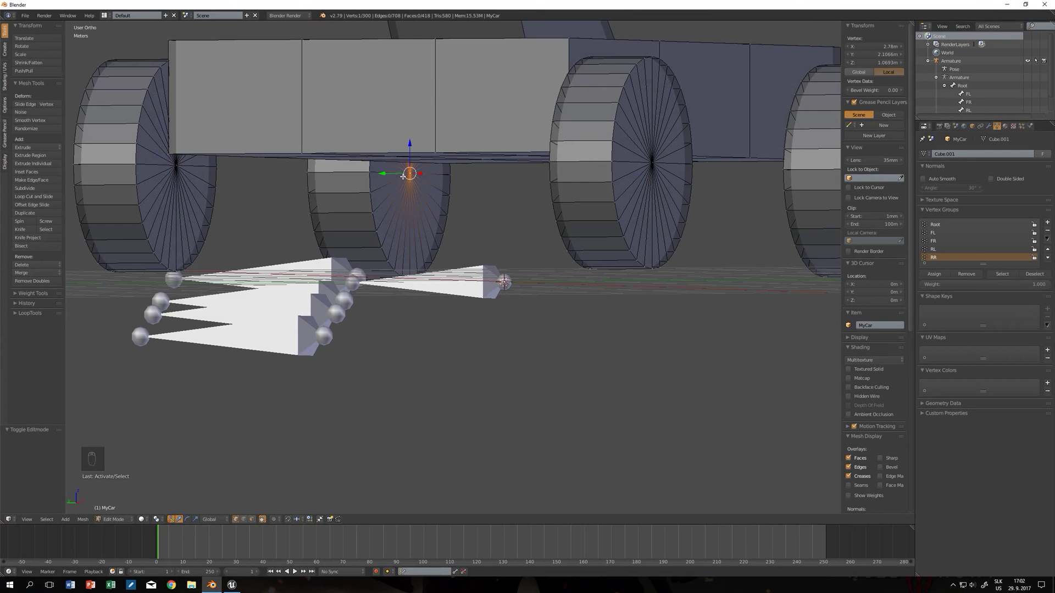
pyautogui.press('shift+s')
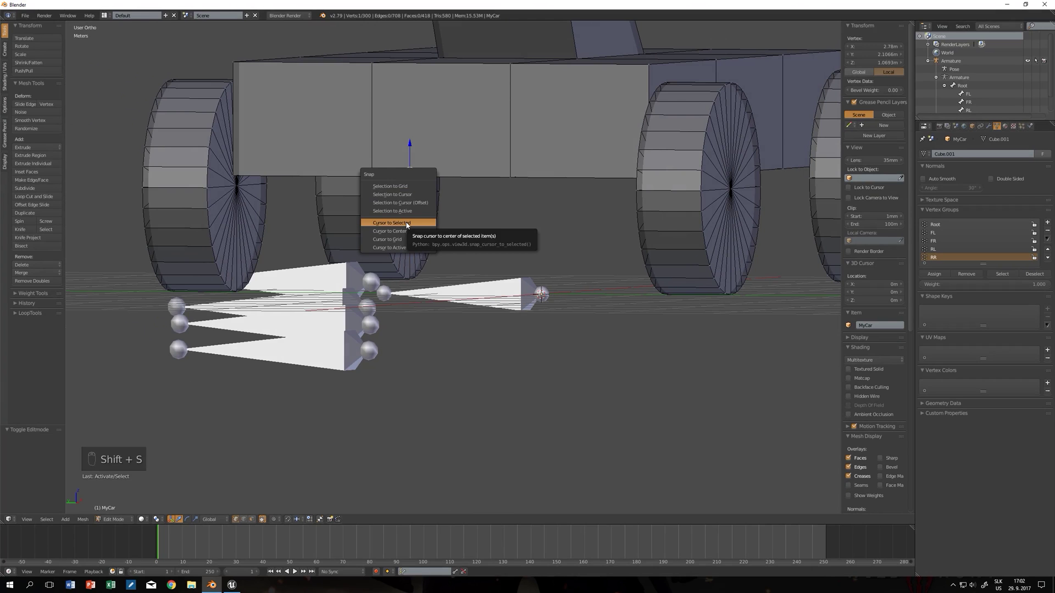
pyautogui.press('Tab')
# Snap bone FL onto the cursor at the hub and target the next wheel's centre.
pyautogui.press('Tab')
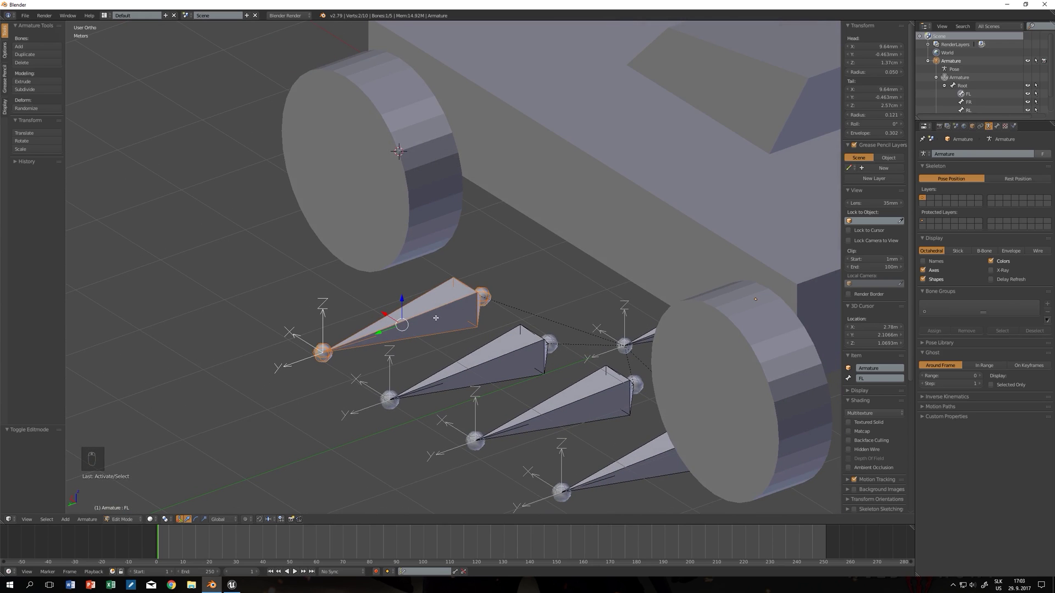
pyautogui.press('shift+s')
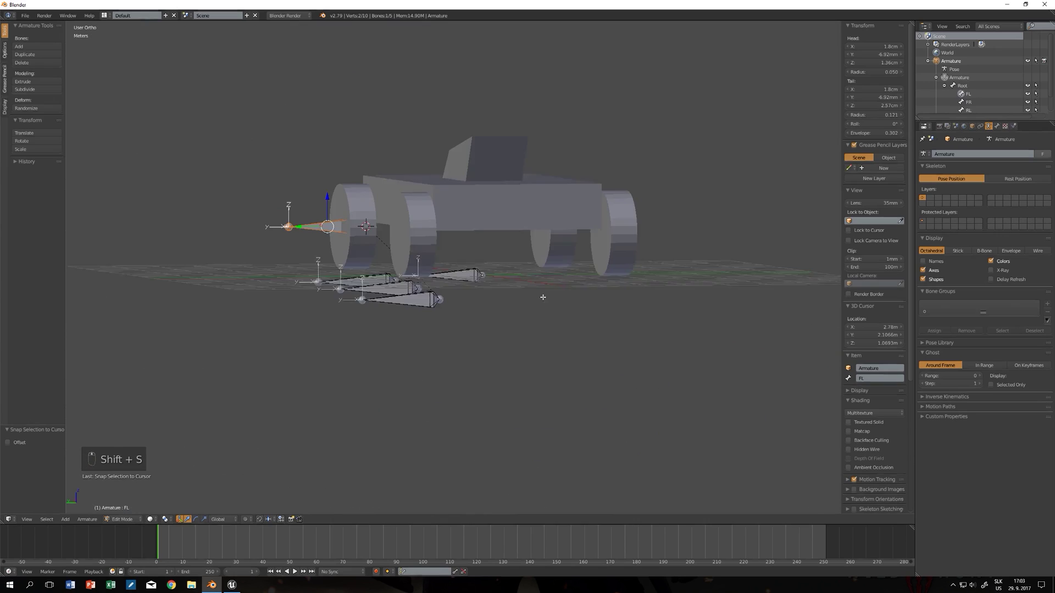
pyautogui.press('Tab')
pyautogui.press('Tab')
pyautogui.press('shift+s')
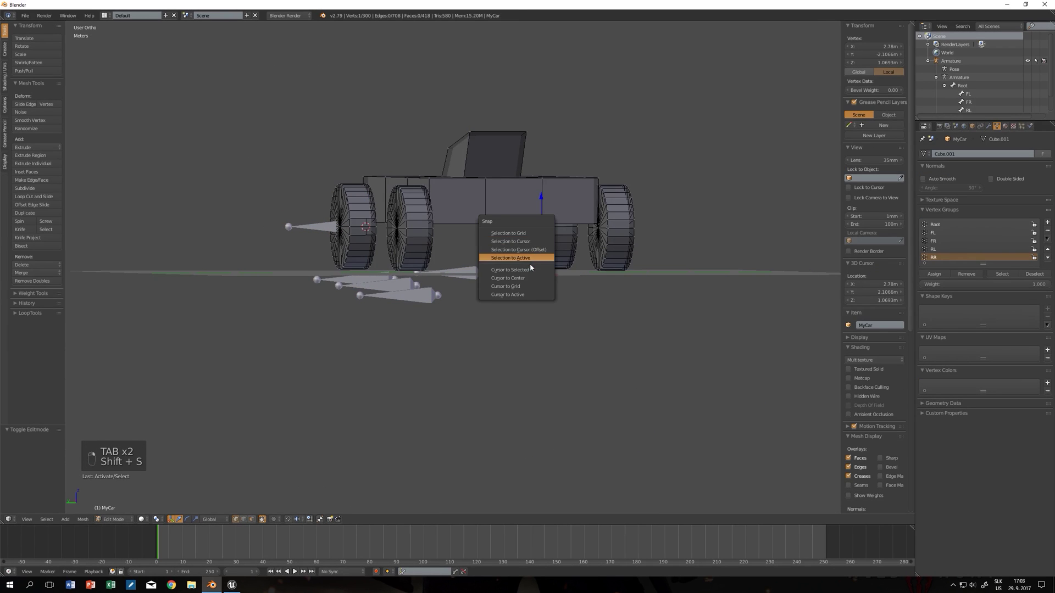
# Repeat cursor-to-hub and bone-to-cursor snapping for the next wheel bones.
pyautogui.press('Tab')
pyautogui.press('Tab')
pyautogui.press('shift+s')
pyautogui.press('Tab')
pyautogui.press('Tab')
pyautogui.press('shift+s')
pyautogui.press('Tab')
pyautogui.press('Tab')
pyautogui.press('shift+s')
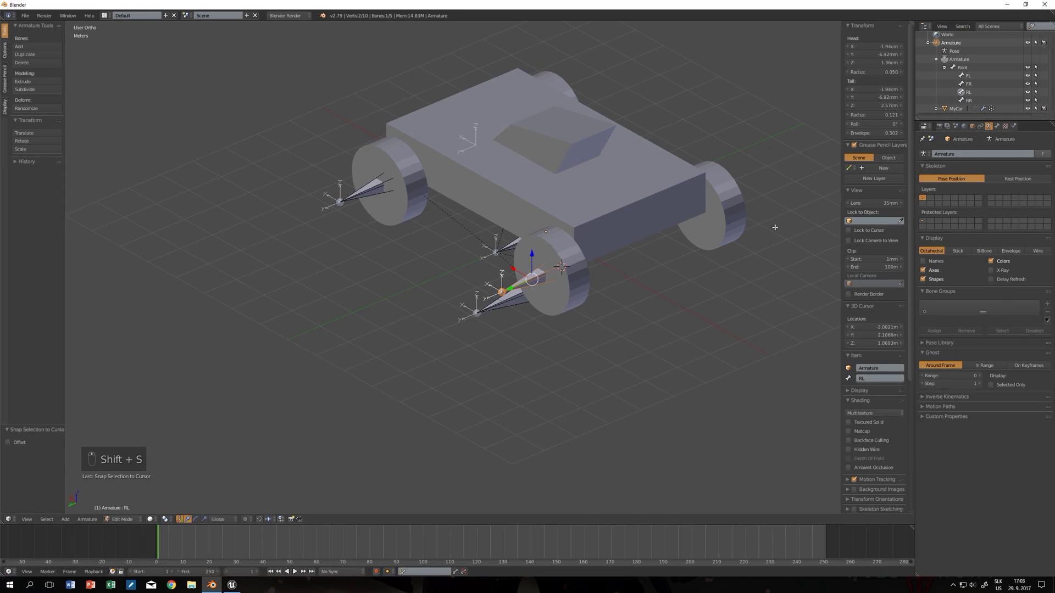
# Snap the remaining bone, including RR, onto its wheel centre and finish editing the armature.
pyautogui.press('Tab')
pyautogui.press('Tab')
pyautogui.press('shift+s')
pyautogui.press('Tab')
pyautogui.press('shift+s')
pyautogui.press('Tab')
pyautogui.press('shift+s')
pyautogui.press('Tab')
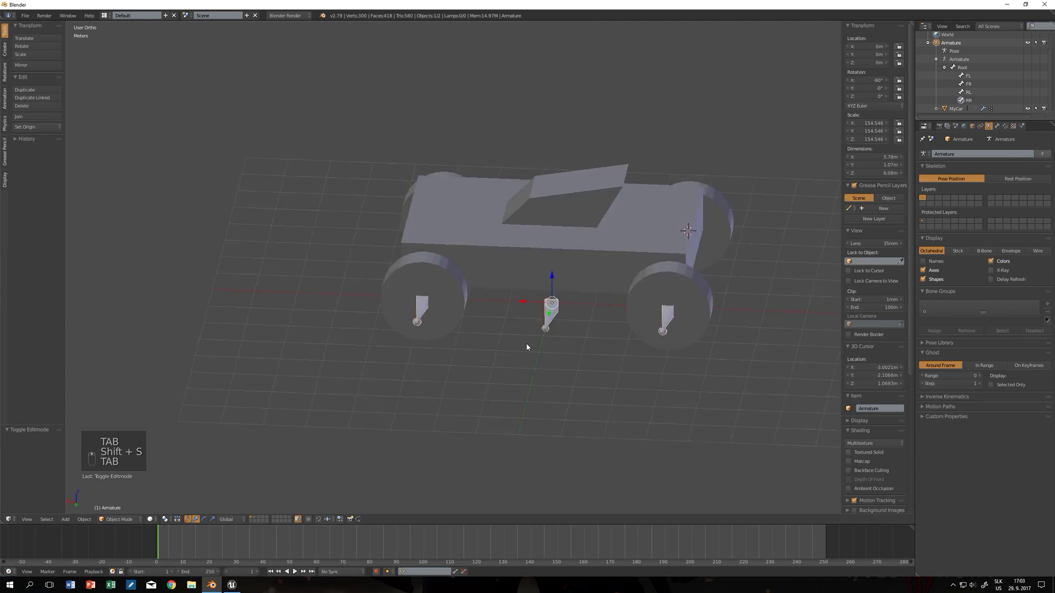
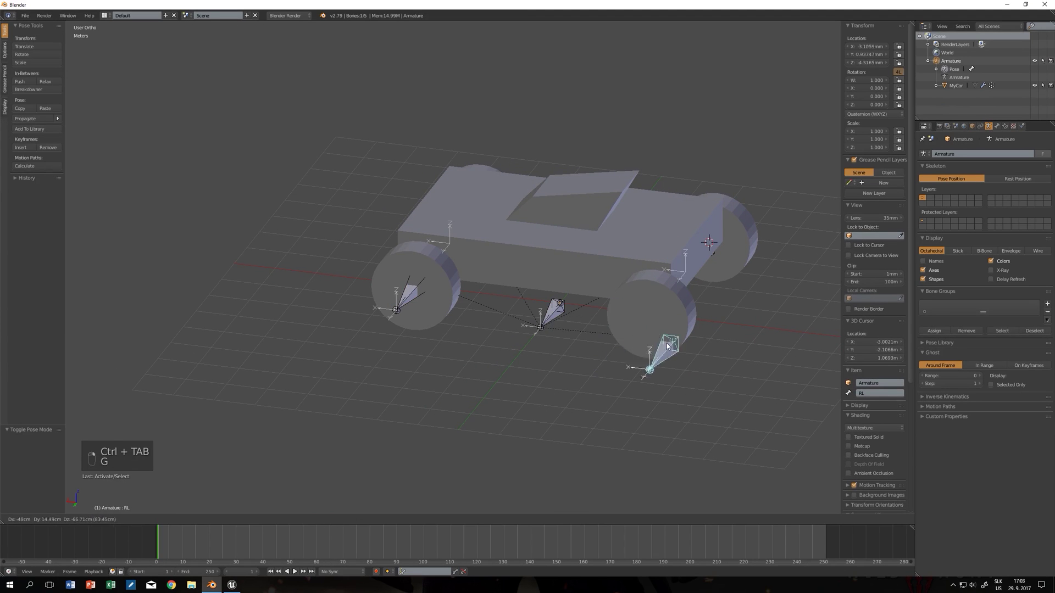
# Select the connected car body and cabin geometry in Edit Mode for the Root vertex group.
pyautogui.press('Tab')
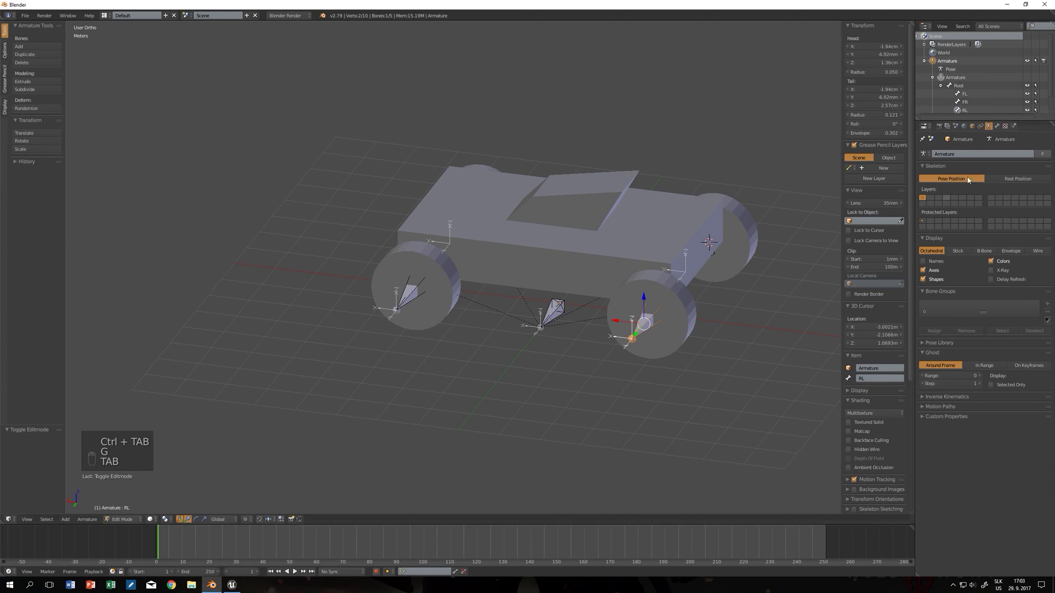
pyautogui.press('Tab')
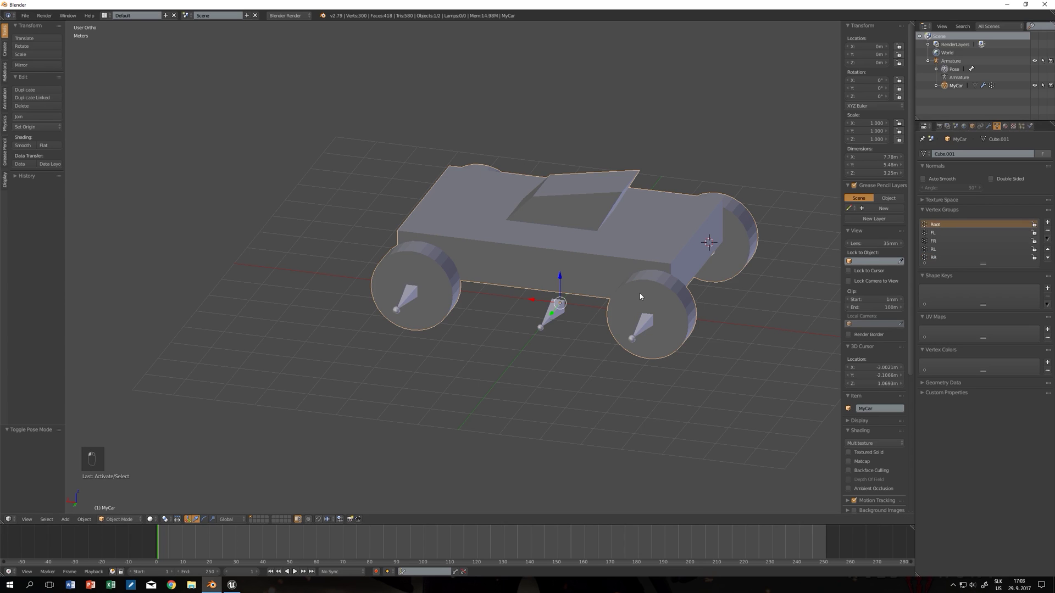
pyautogui.press('Tab')
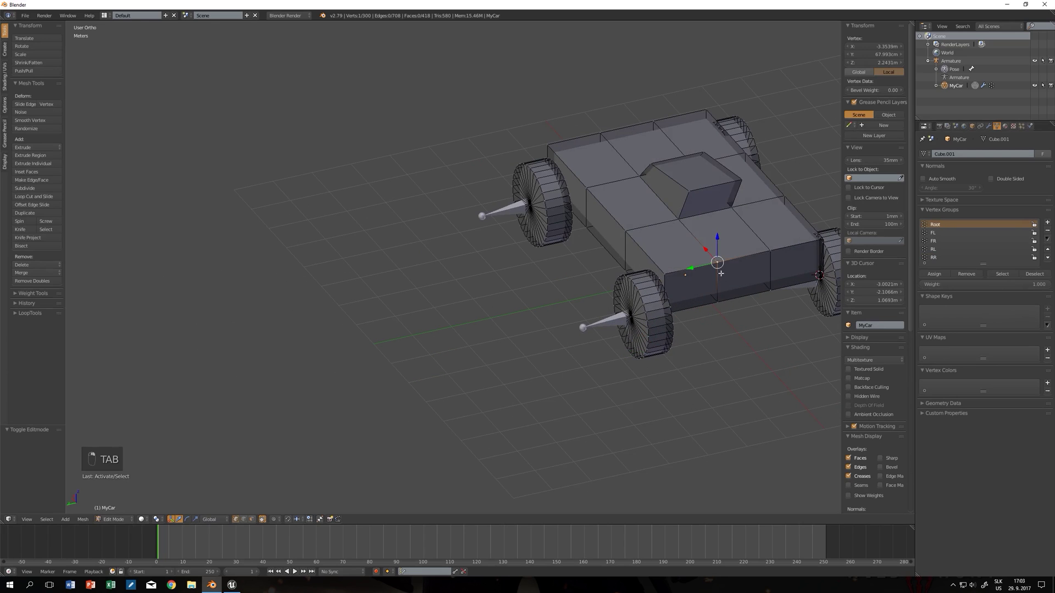
pyautogui.press('ctrl+l')
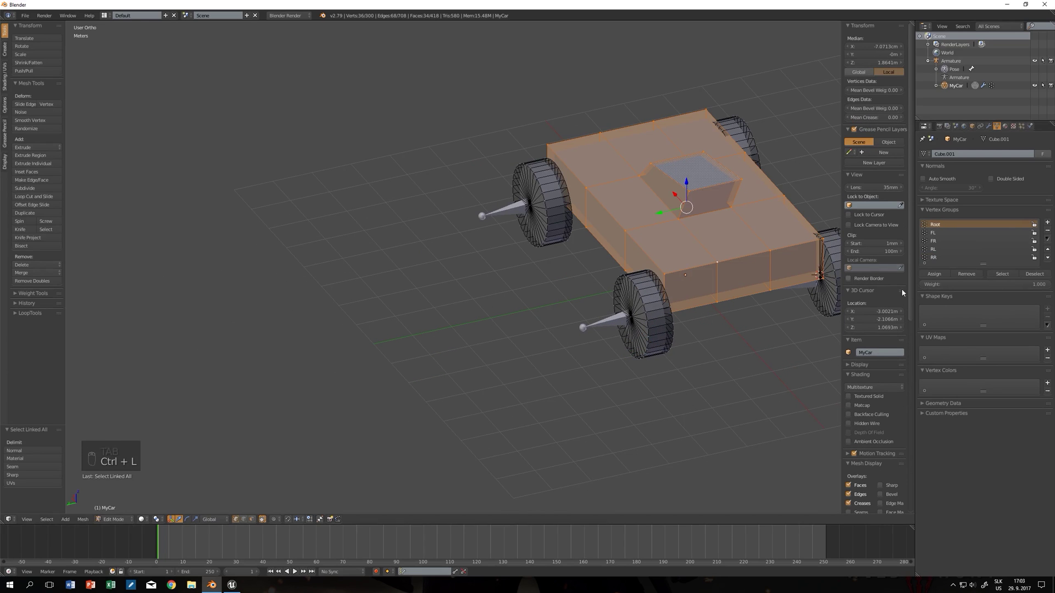
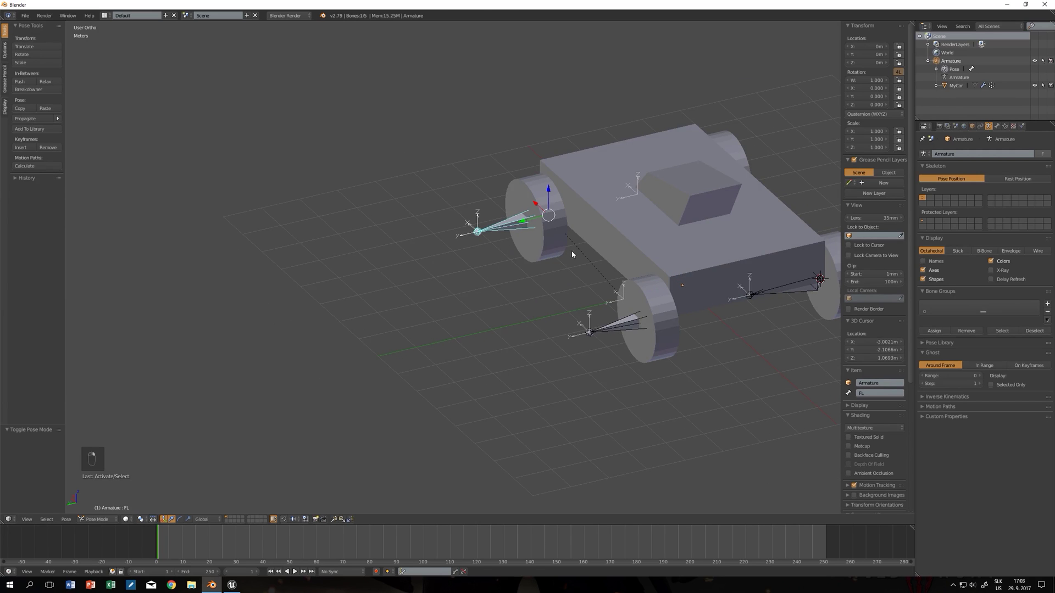
# Select each wheel's linked geometry in turn and assign it to FL, FR, RL and RR.
pyautogui.press('Tab')
pyautogui.press('ctrl+l')
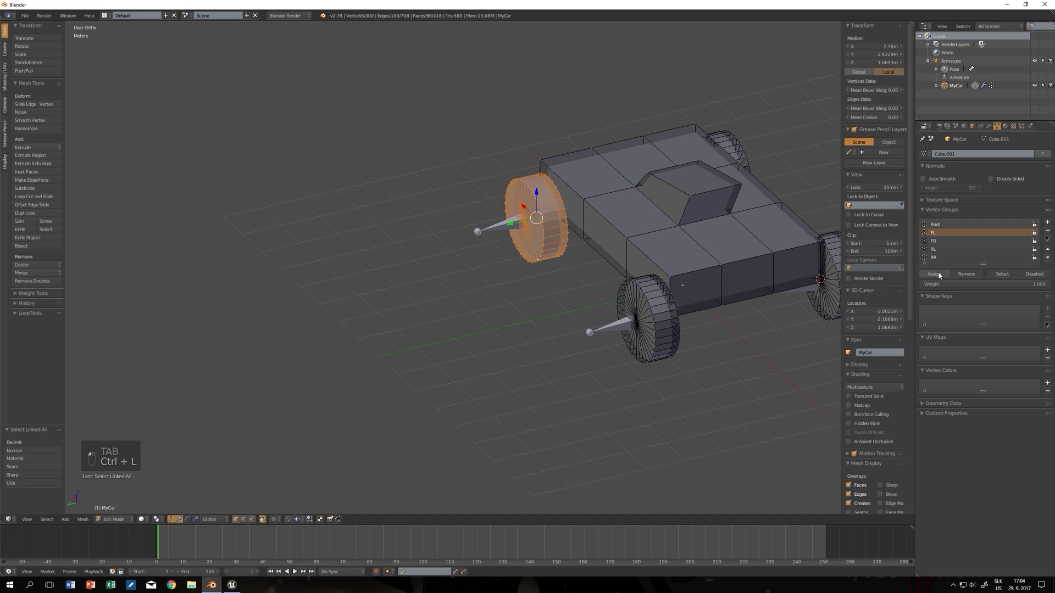
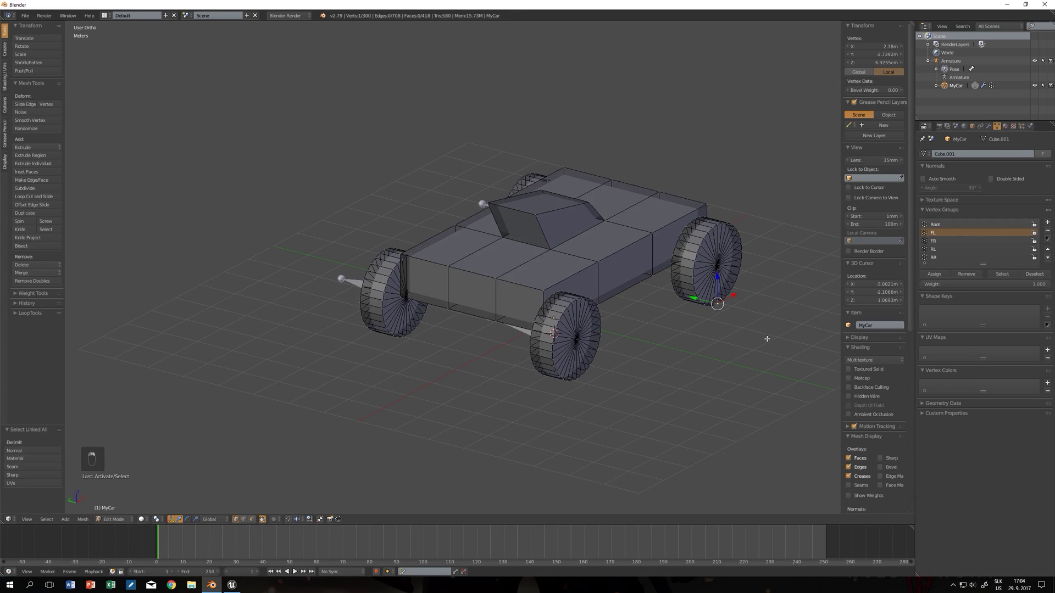
pyautogui.press('ctrl+l')
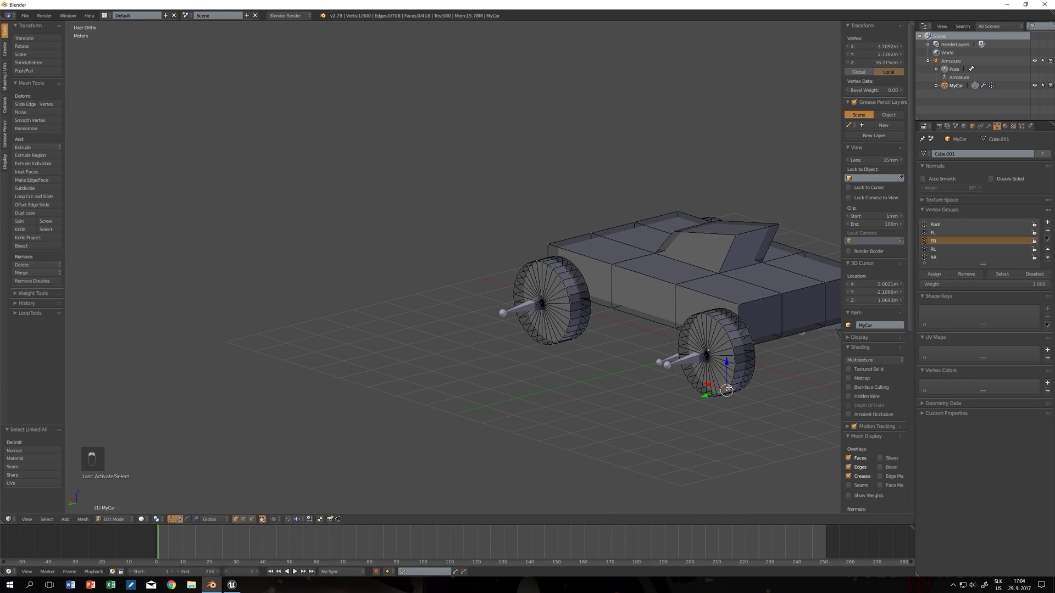
pyautogui.press('ctrl+l')
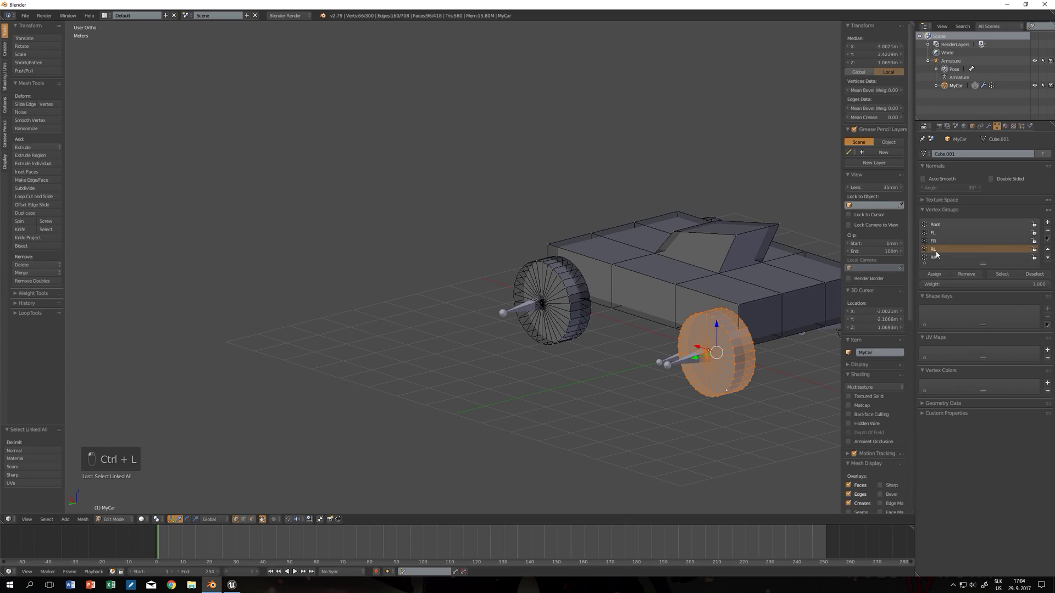
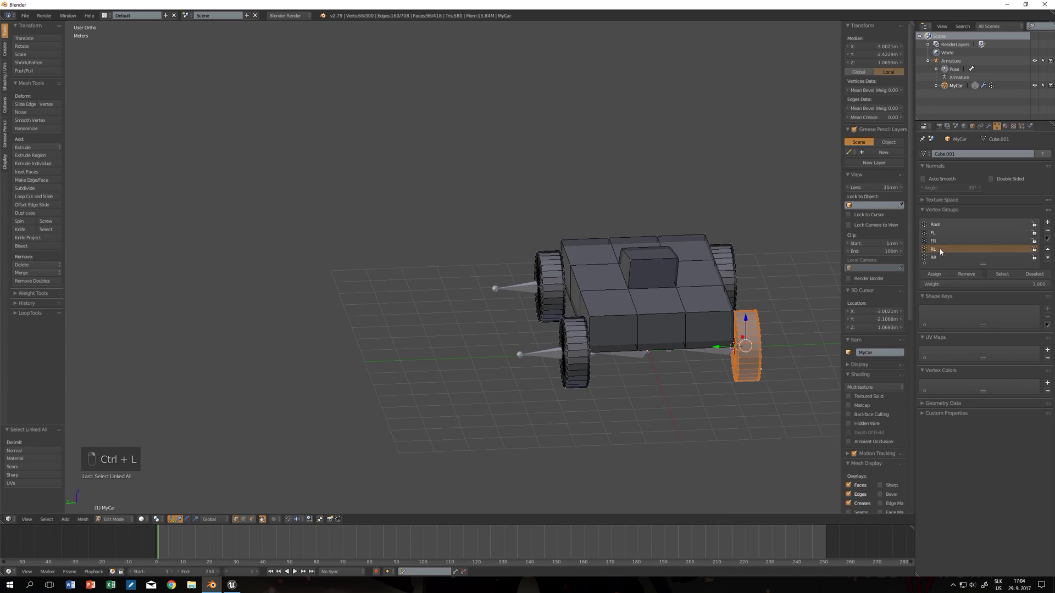
pyautogui.press('Tab')
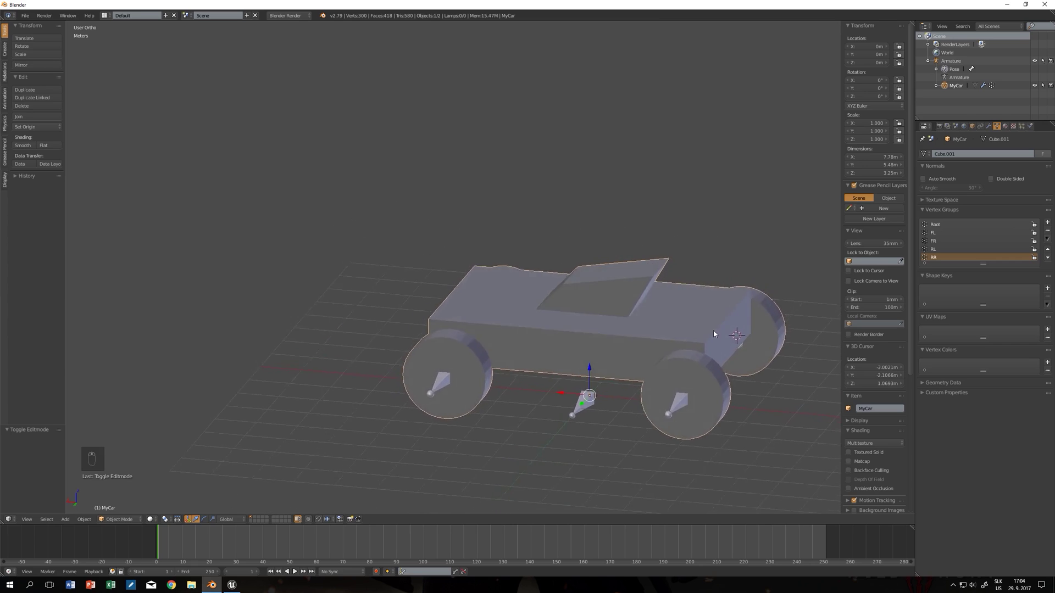
# Apply the car's scale with Ctrl+A > Scale.
pyautogui.press('a')
pyautogui.press('a')
pyautogui.press('ctrl+a')
pyautogui.press('ctrl+a')
pyautogui.press('ctrl+a')
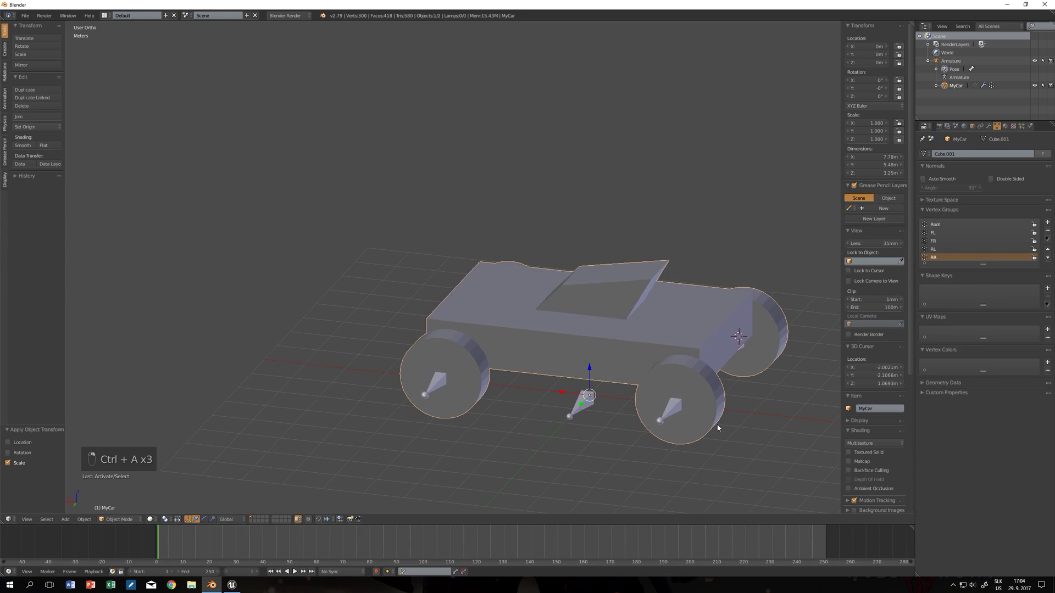
# Duplicate the rear wheel geometry, move the copy away and separate it by Selection.
pyautogui.press('Tab')
pyautogui.press('ctrl+l')
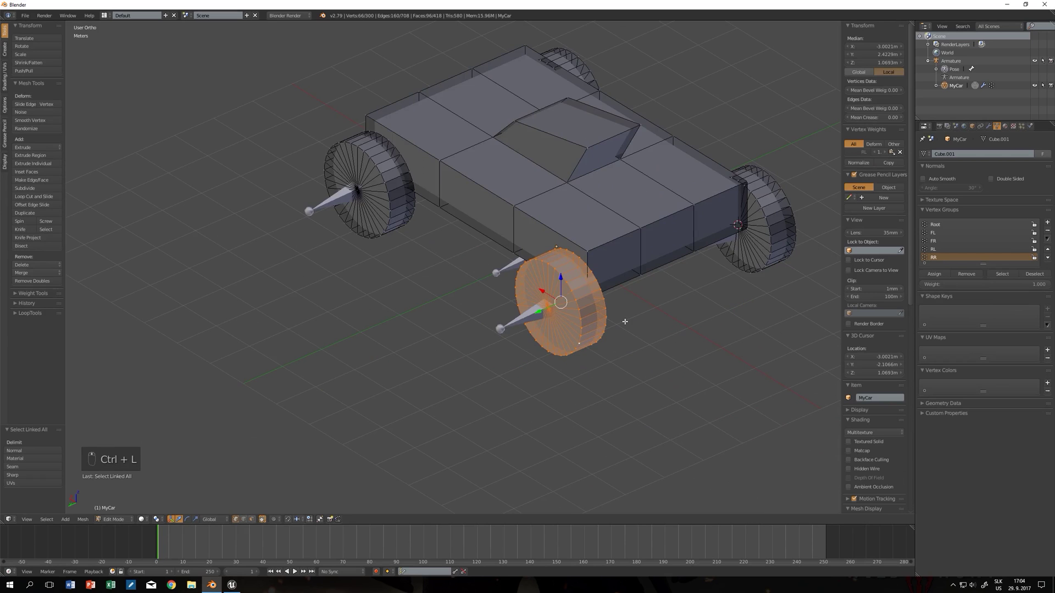
pyautogui.press('shift+d')
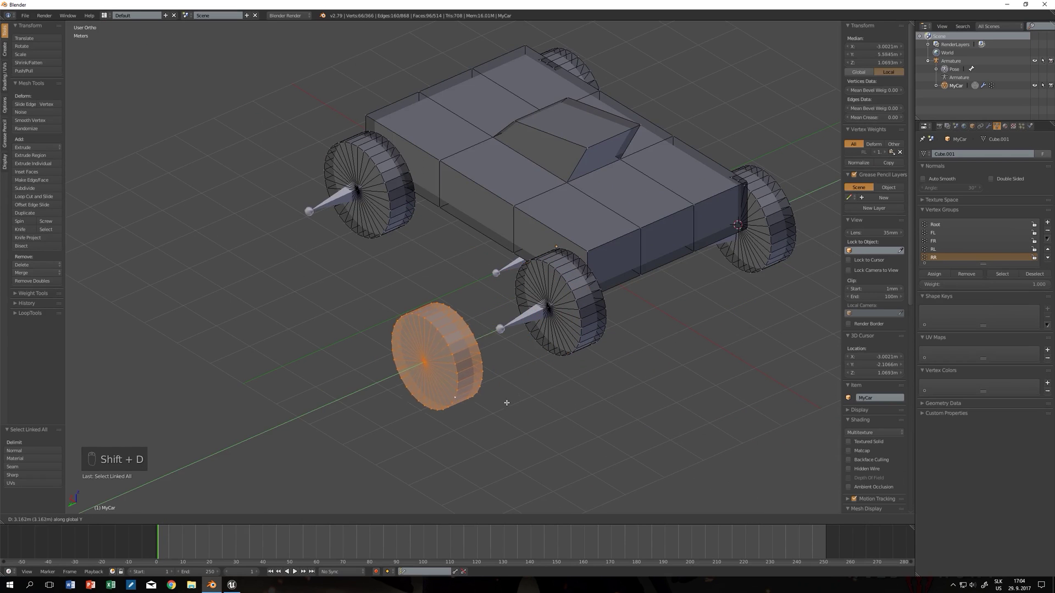
pyautogui.press('Escape')
pyautogui.press('Tab')
pyautogui.press('Tab')
pyautogui.press('ctrl+l')
pyautogui.press('p')
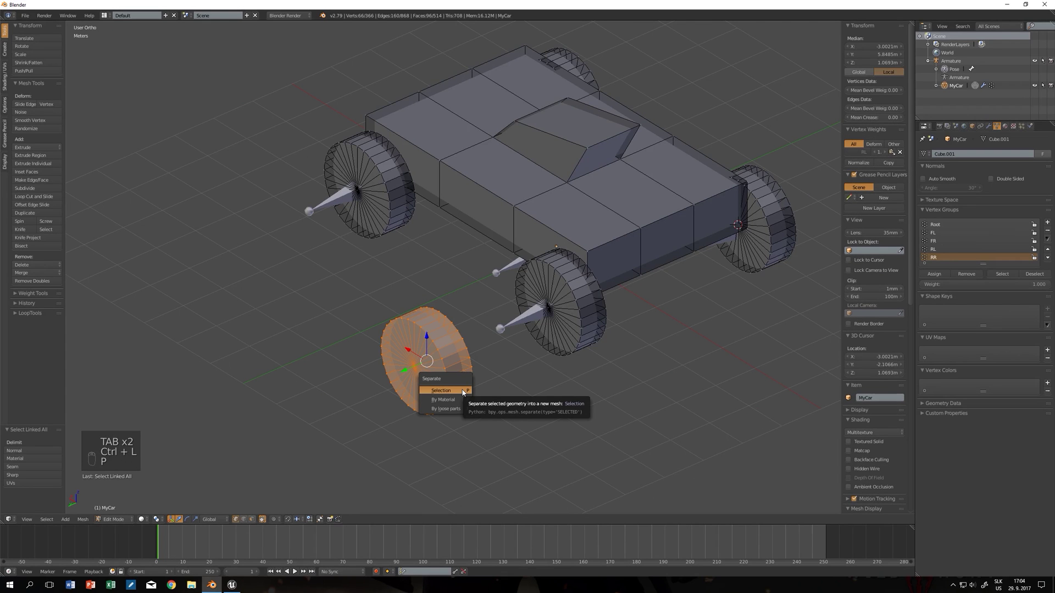
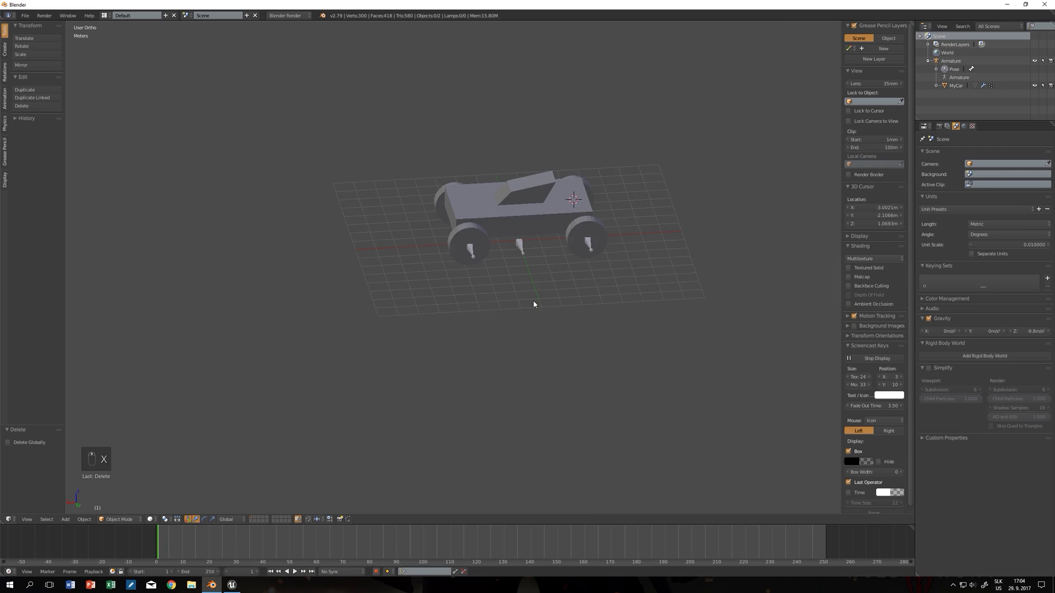
# Select all remaining objects in the scene ahead of the FBX export.
pyautogui.press('a')
pyautogui.press('a')
pyautogui.press('a')
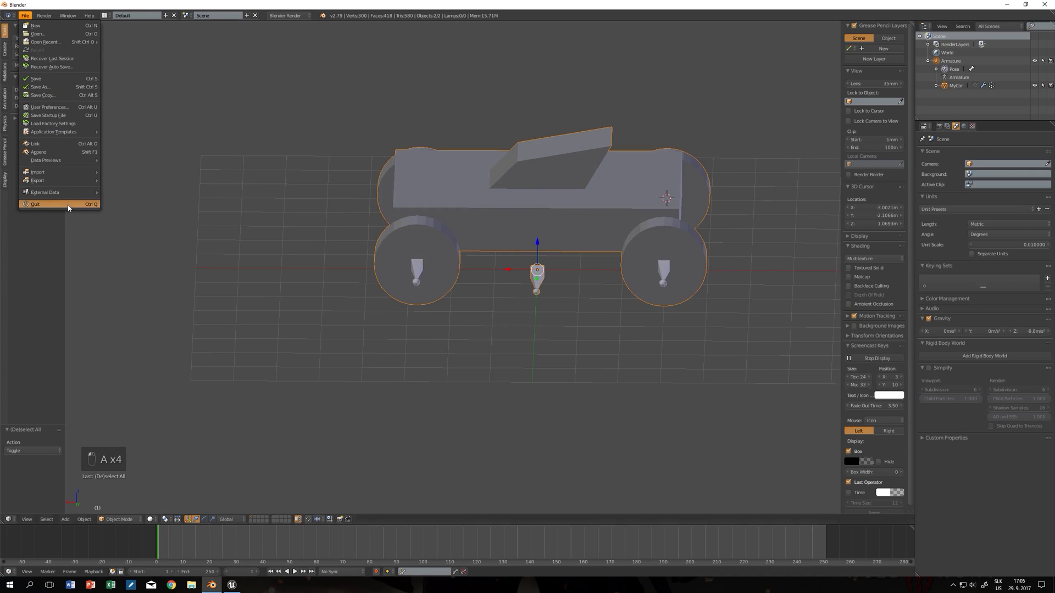